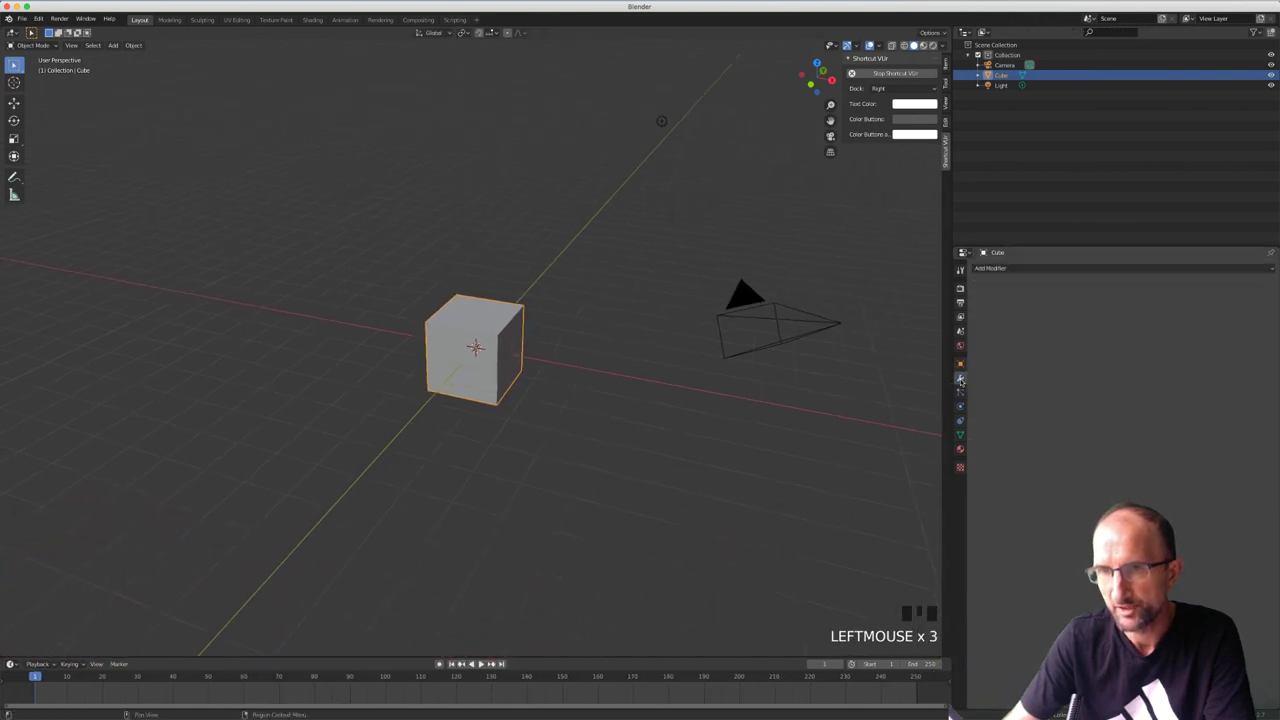
Add an Array modifier to the default cube, giving two copies along X
left_click_drag(1055, 269, 982, 291)
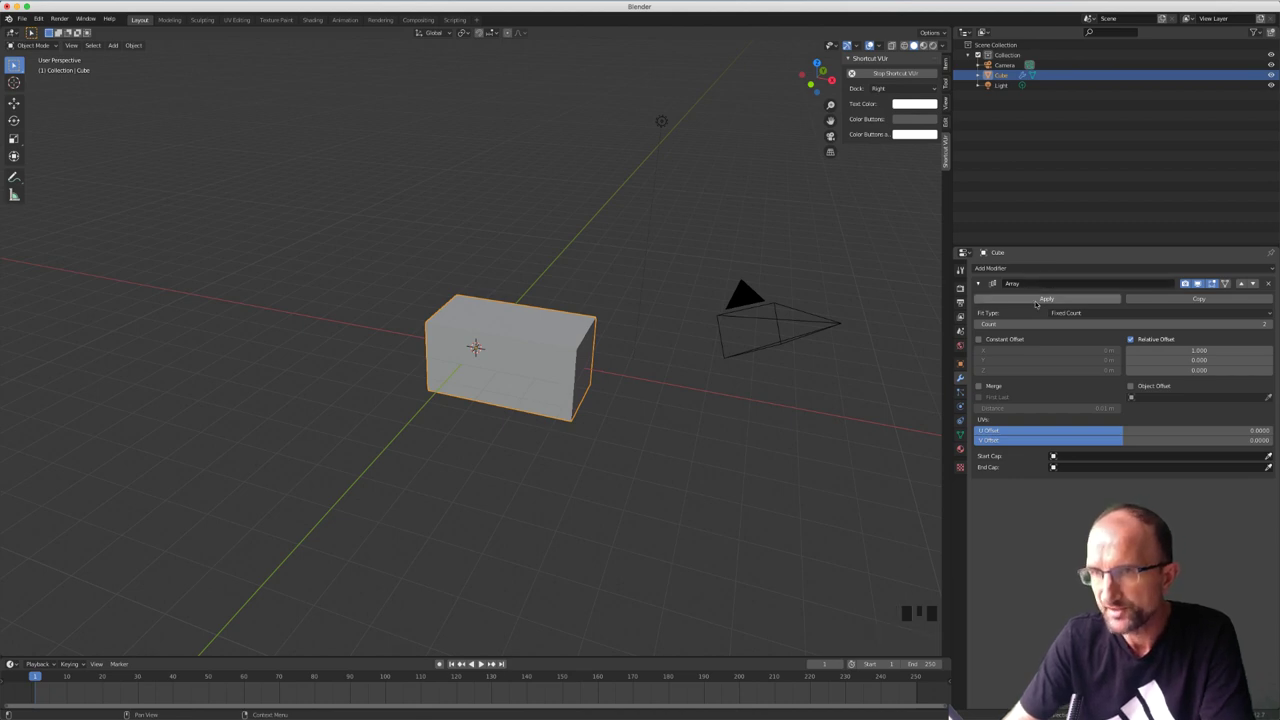
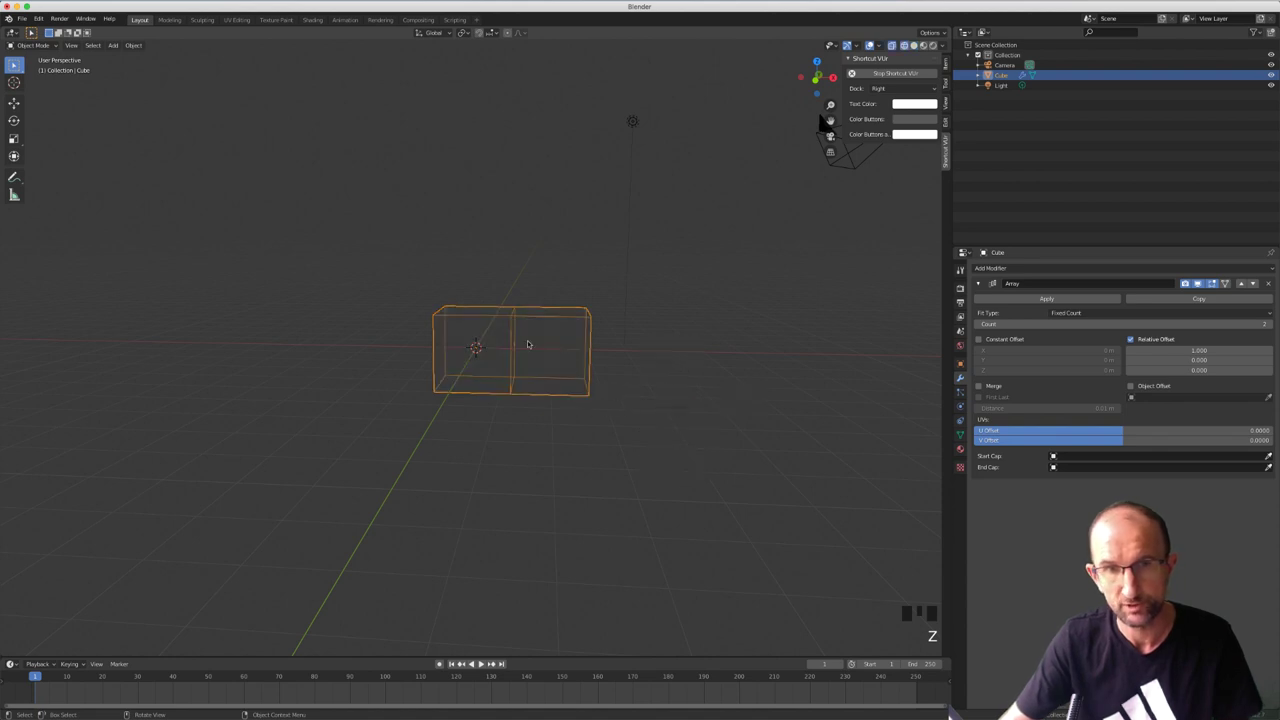
Scale the cube's mesh down to about 0.37 in Edit Mode so the arrayed copy shrinks too
scroll("up", 3)
key("Tab")
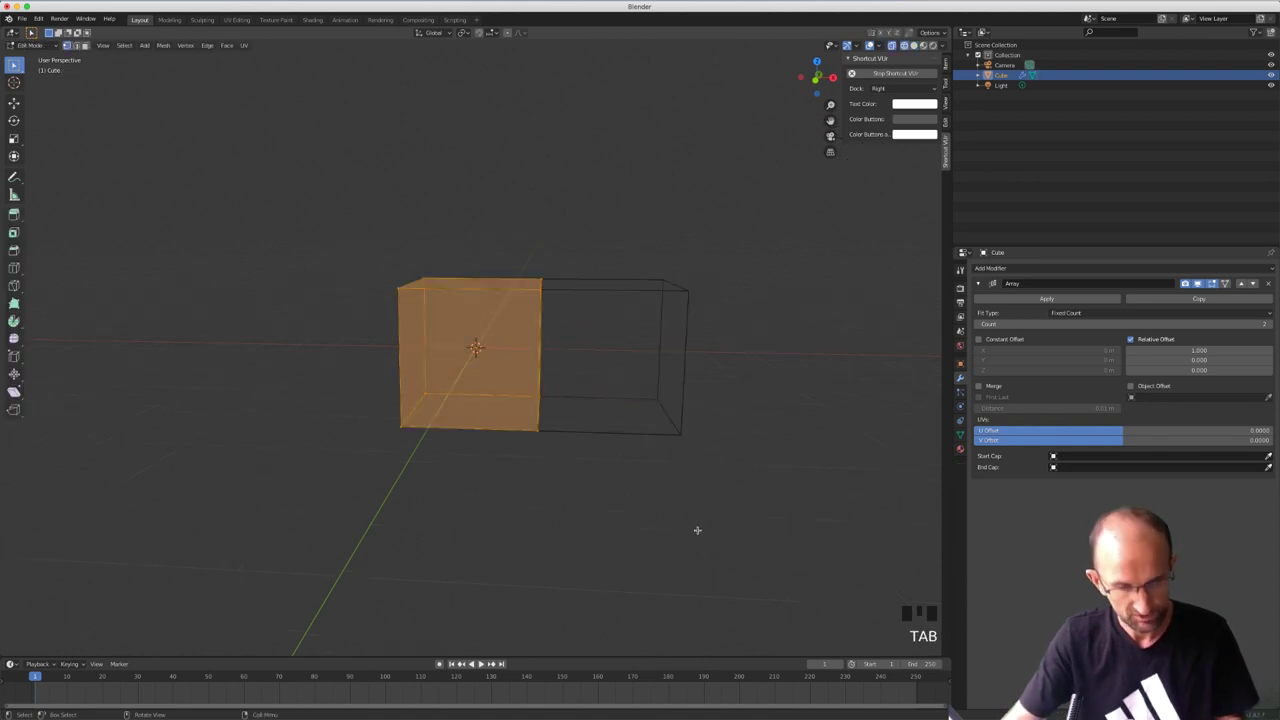
key("s")
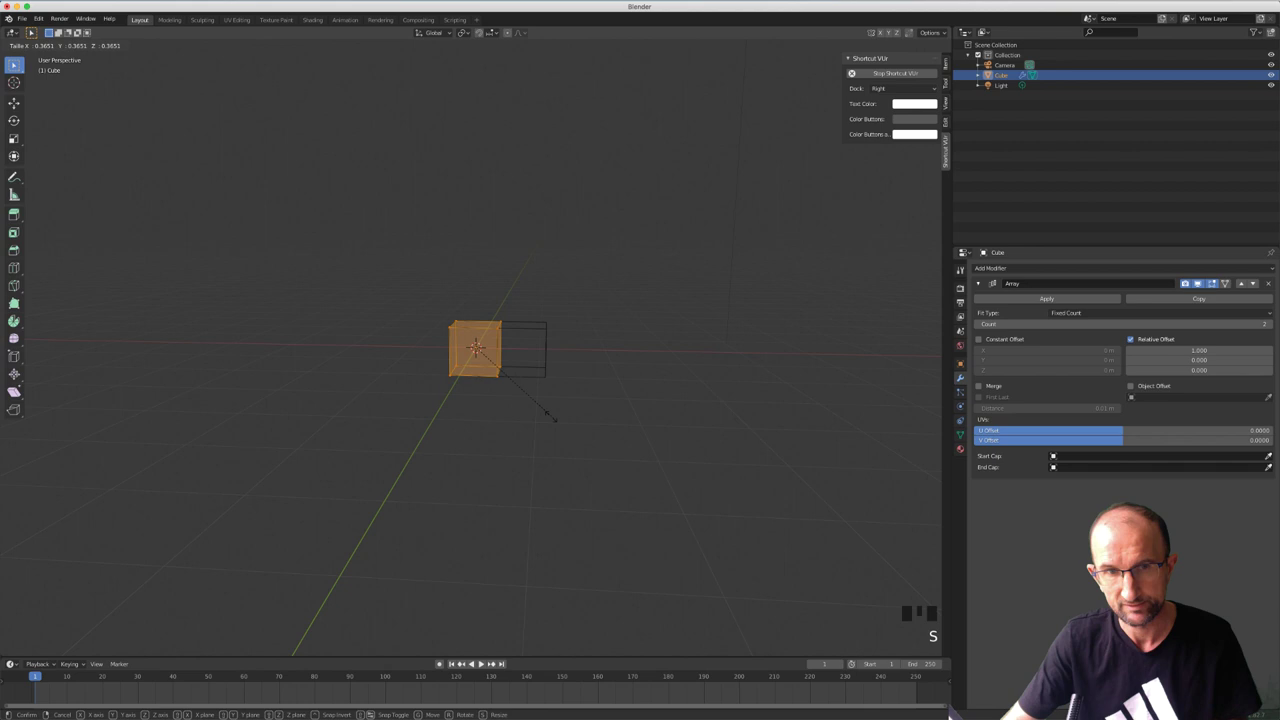
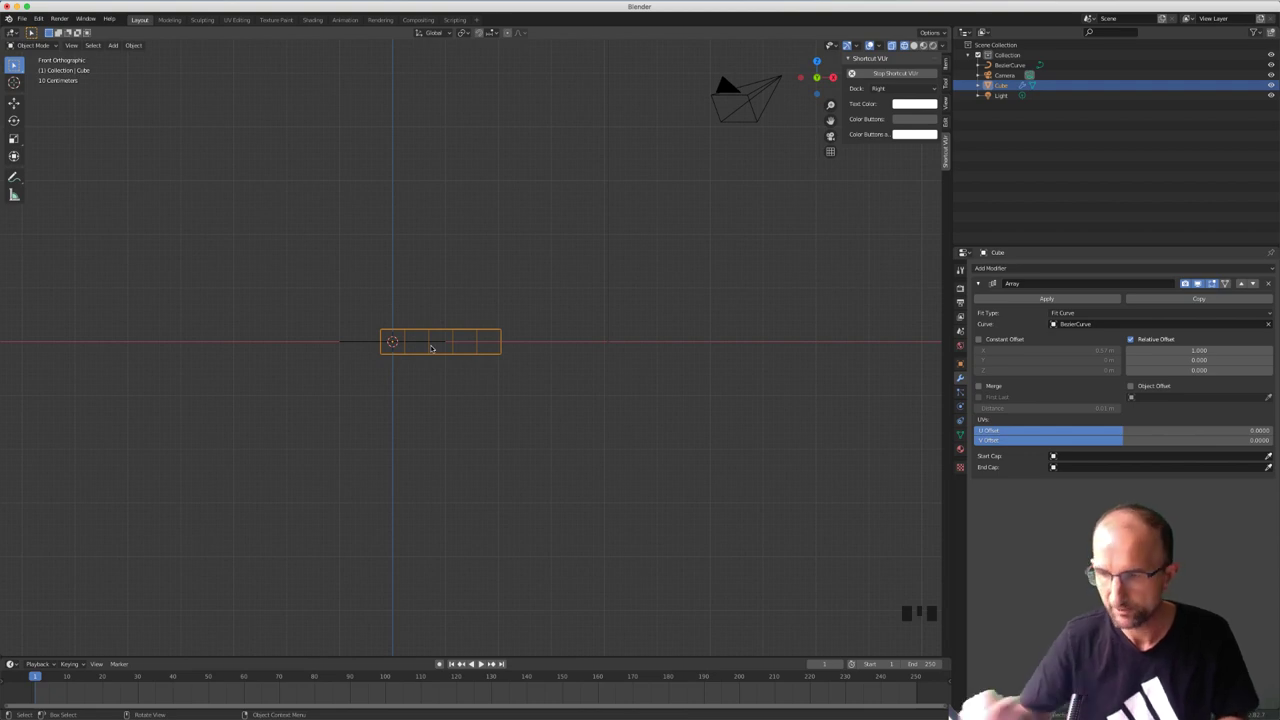
Stretch the Bézier curve longer, extending all its points, then return to the cube
left_click(360, 342)
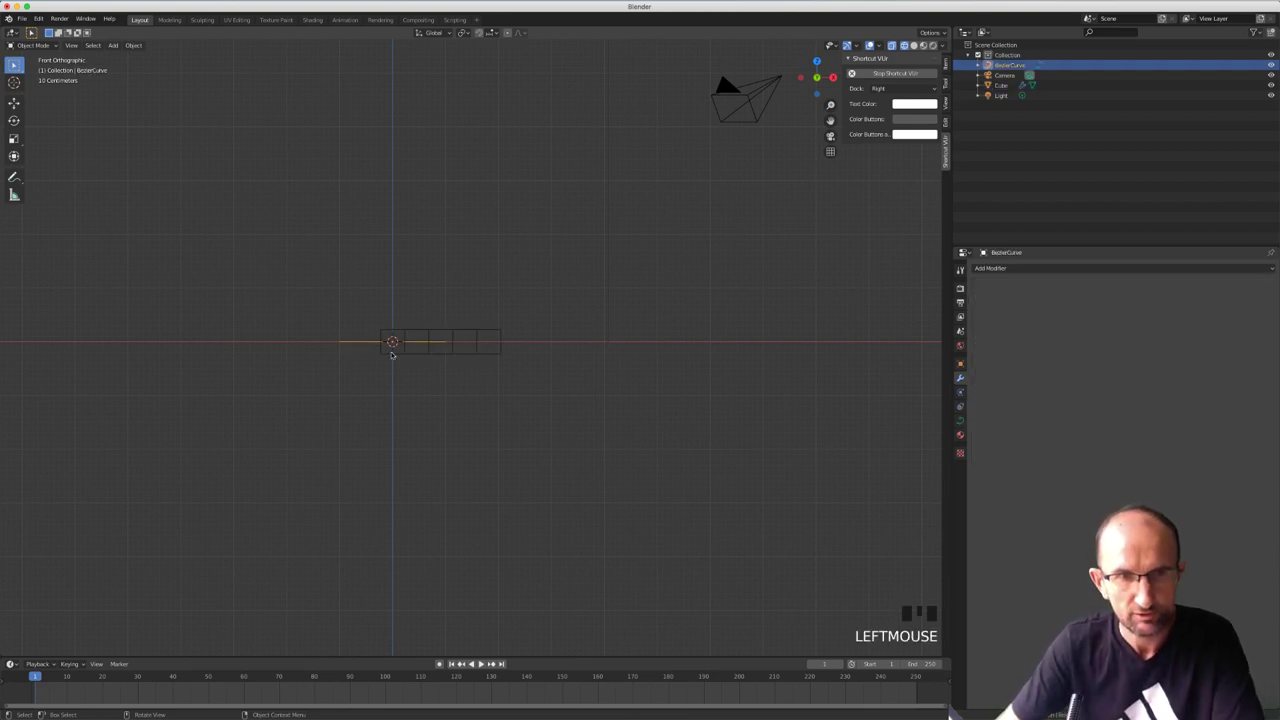
key("s")
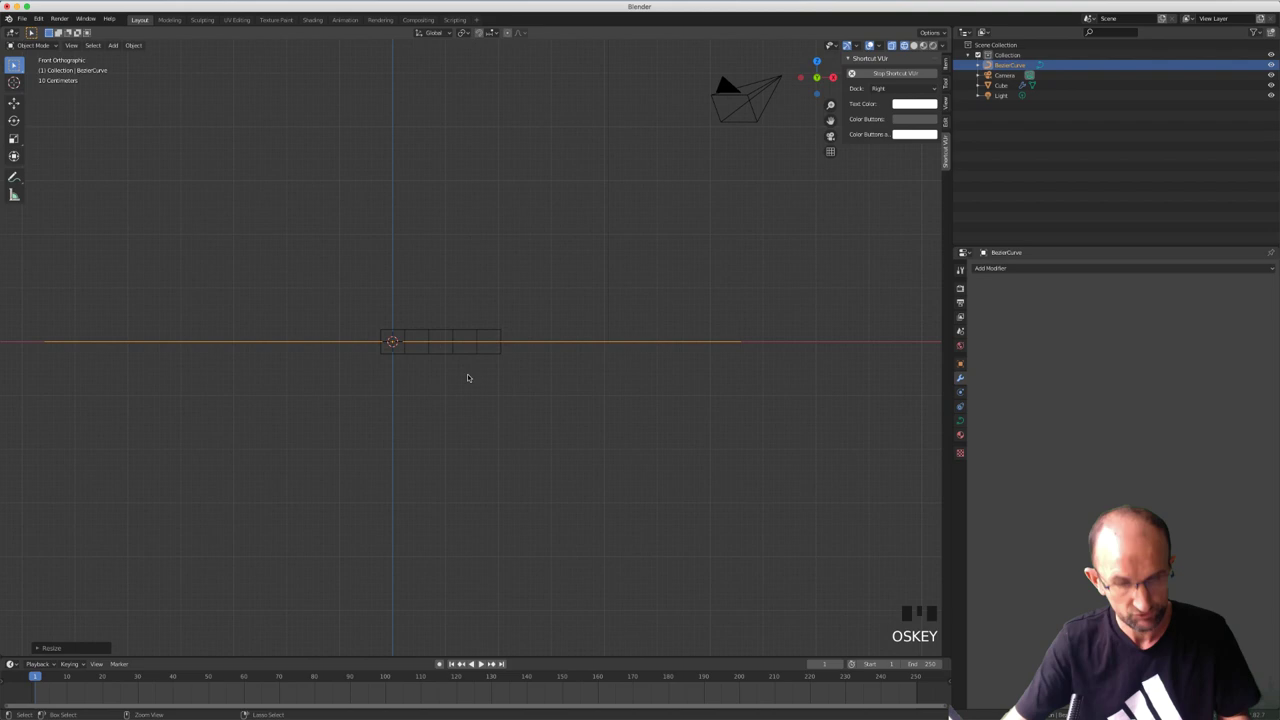
key("z")
key("Tab")
key("a")
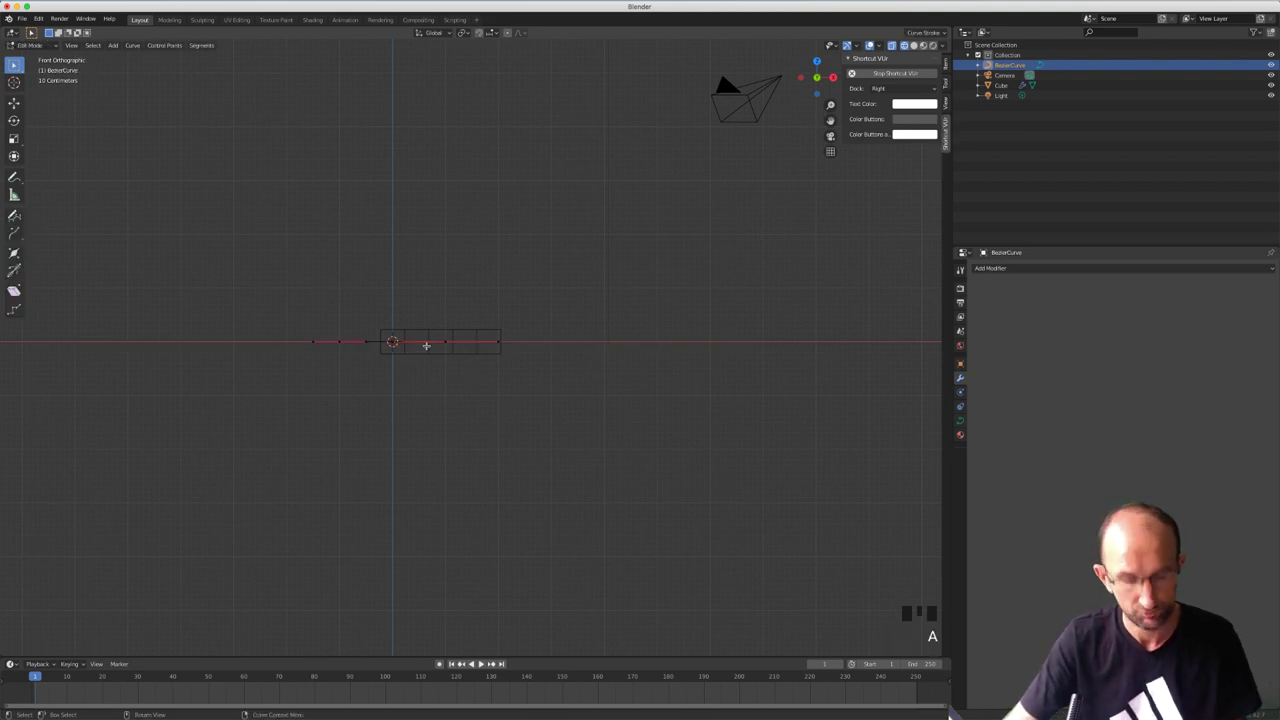
key("a")
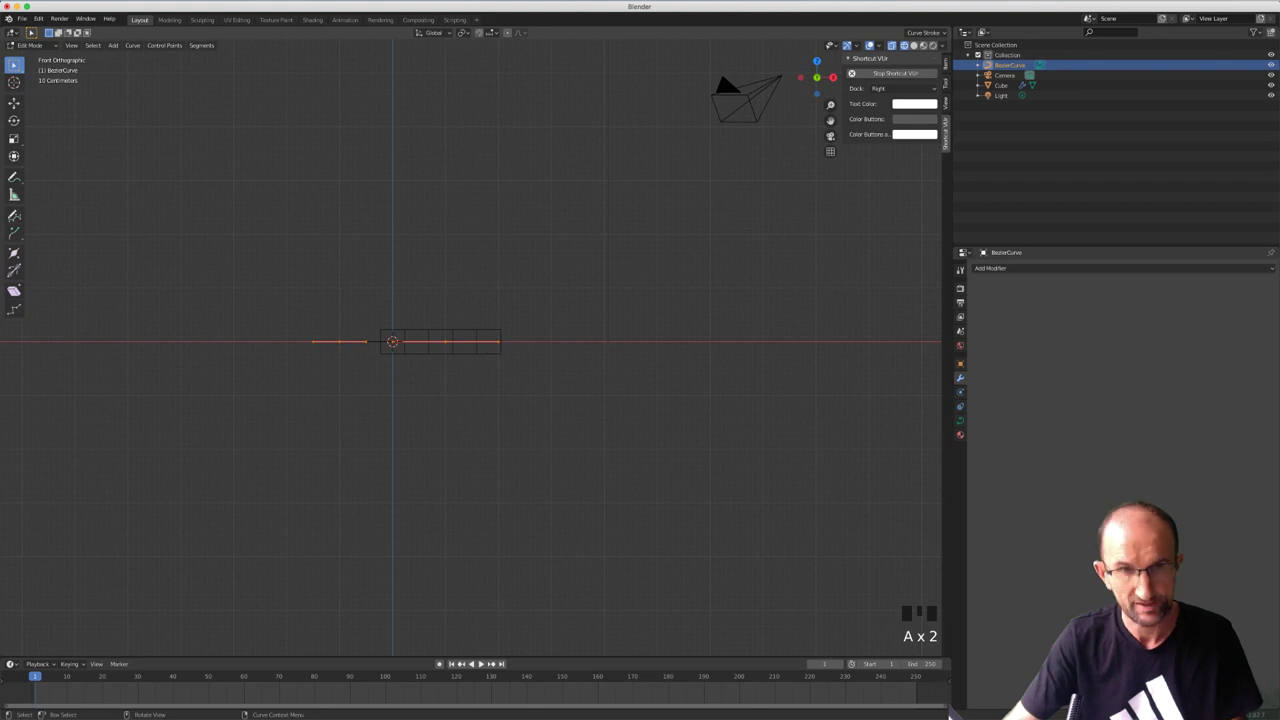
key("s")
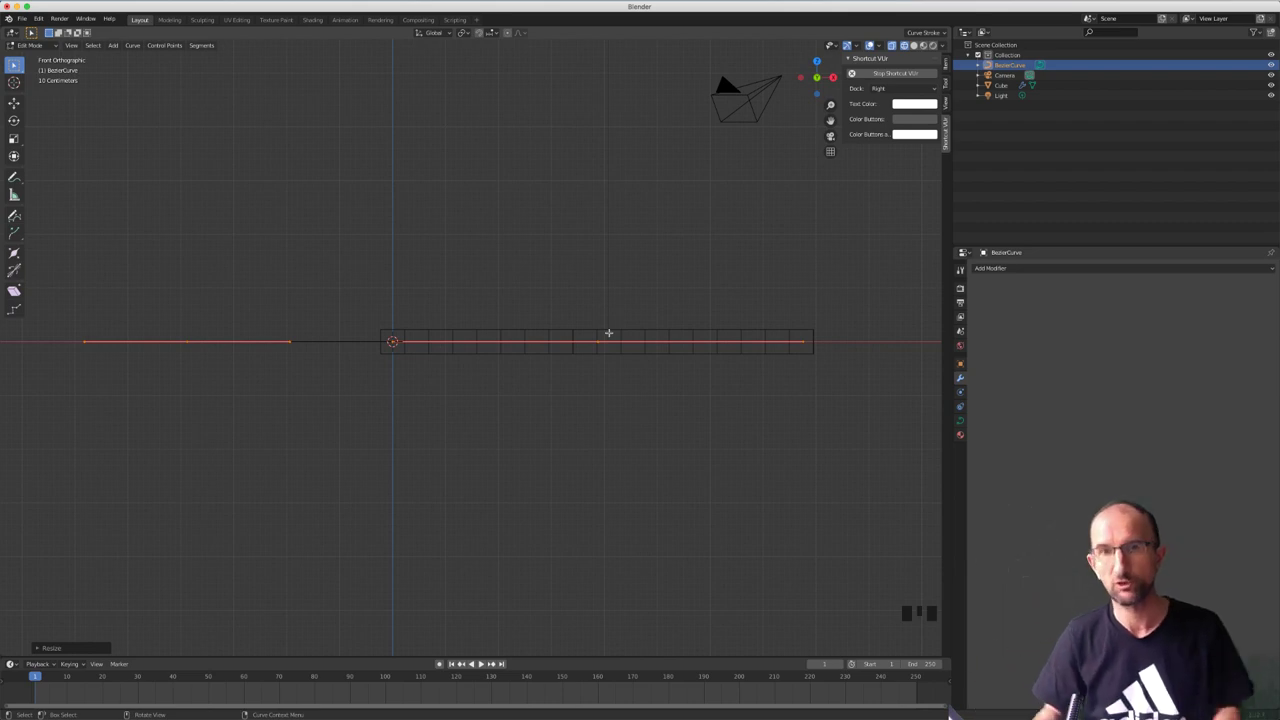
key("Tab")
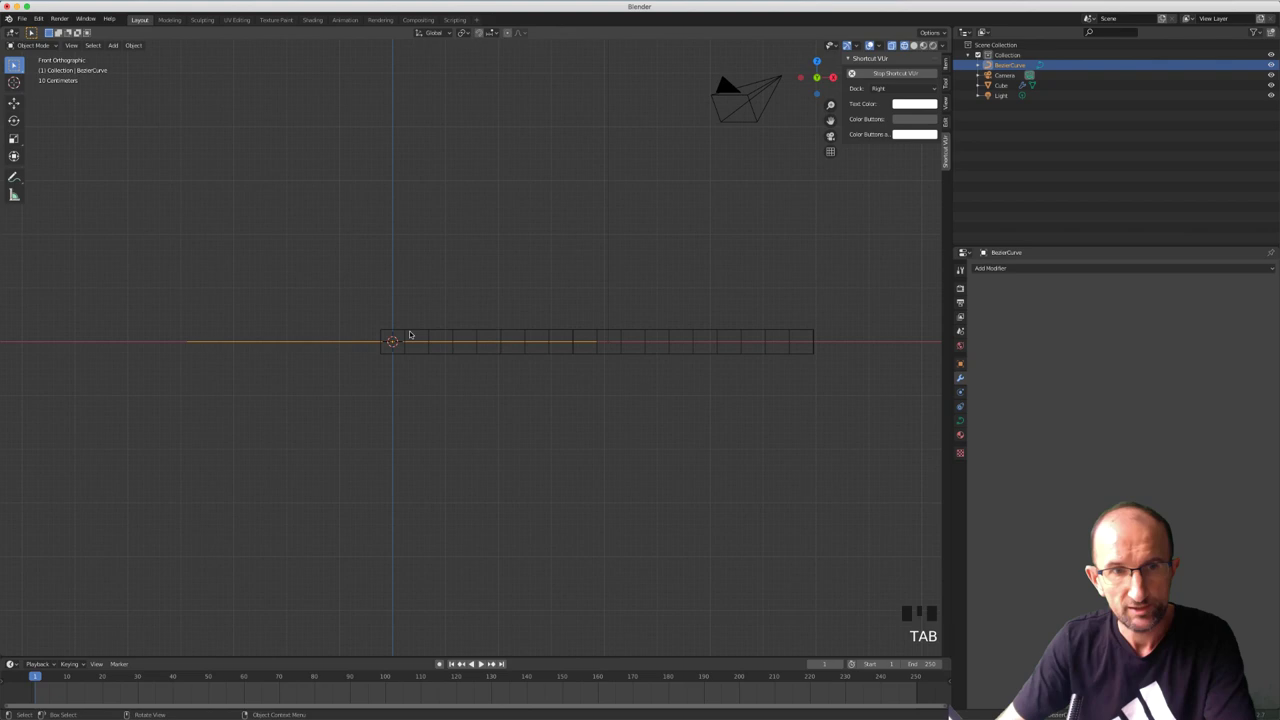
left_click(412, 329)
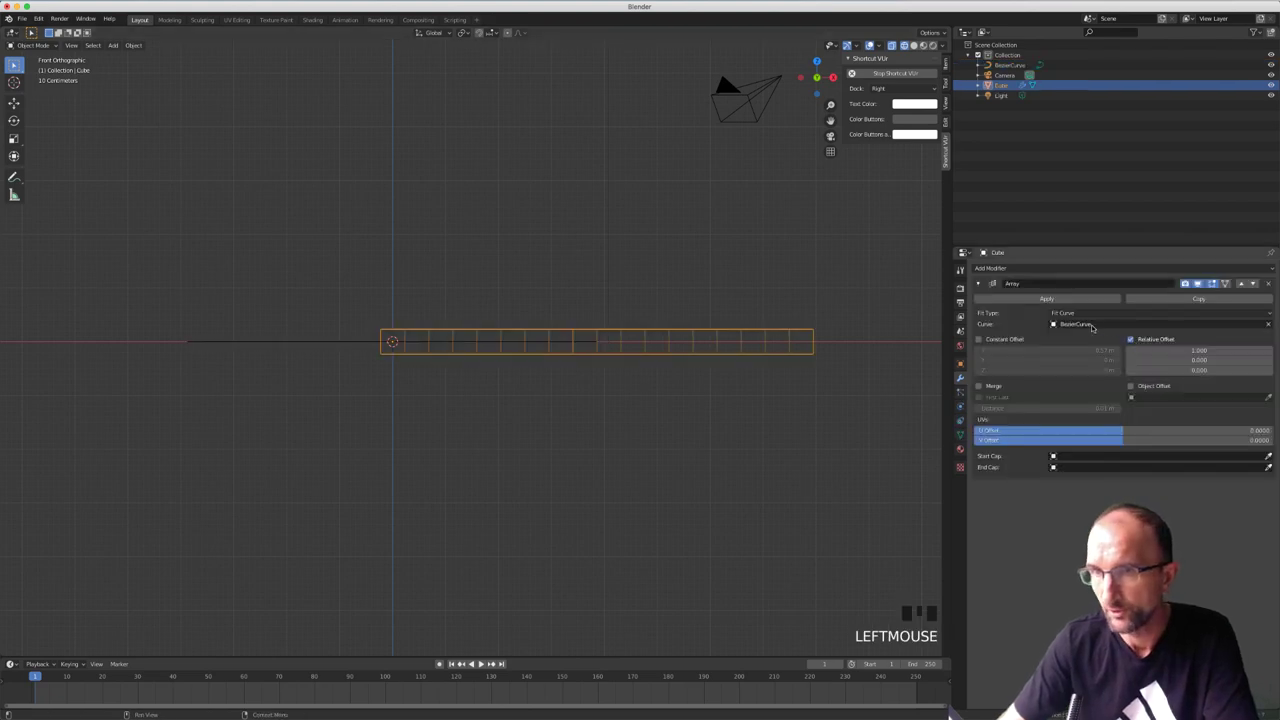
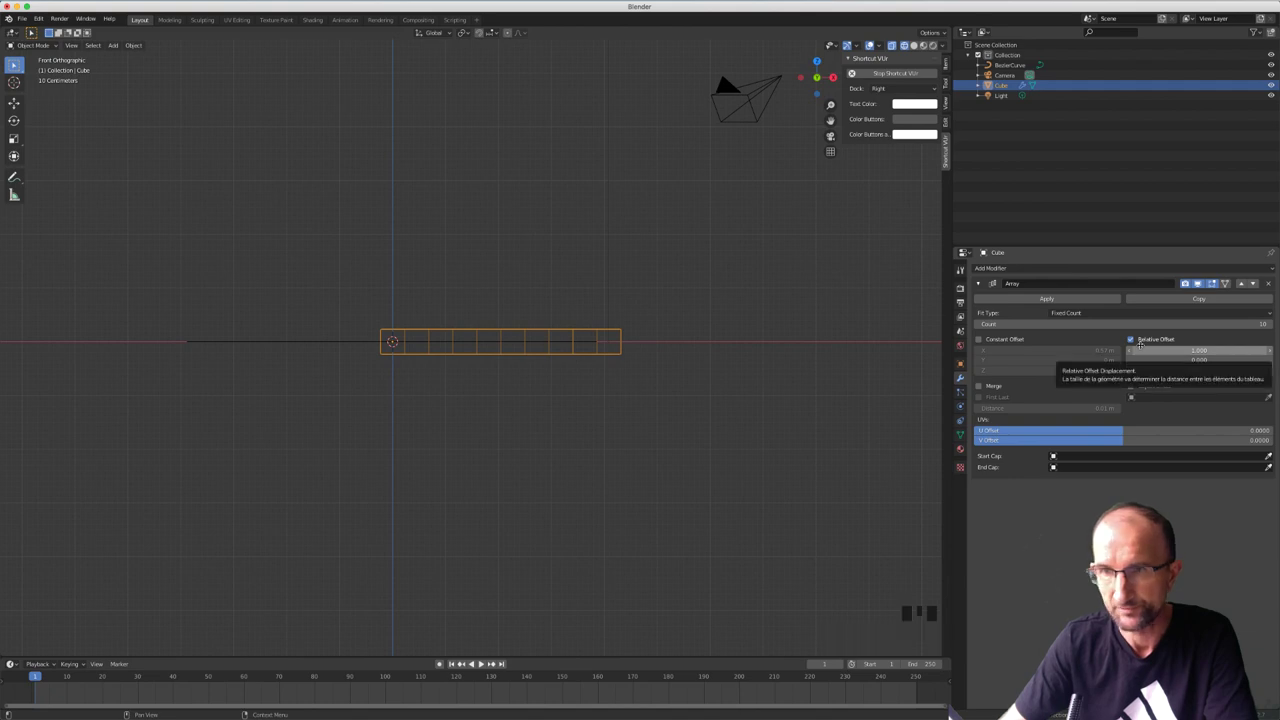
Delete the Bézier curve and give the cube's array Count 20 with Object Offset enabled
left_click(366, 344)
key("x")
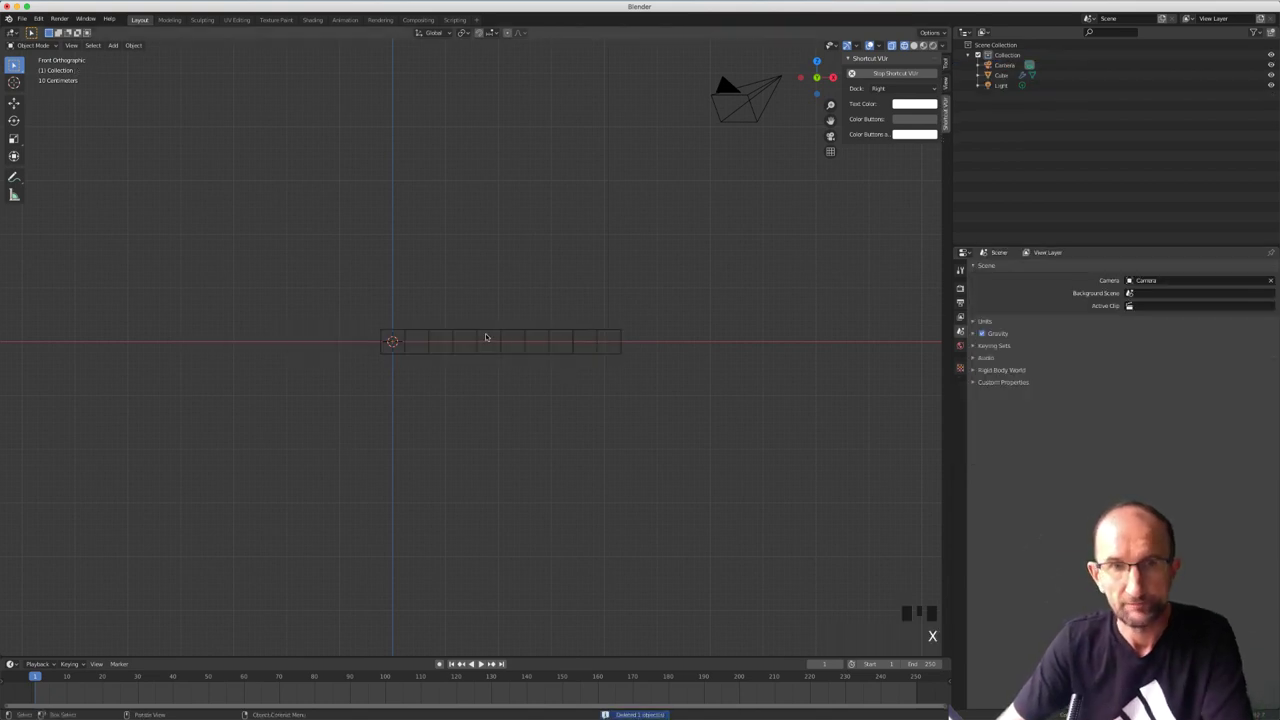
left_click(444, 334)
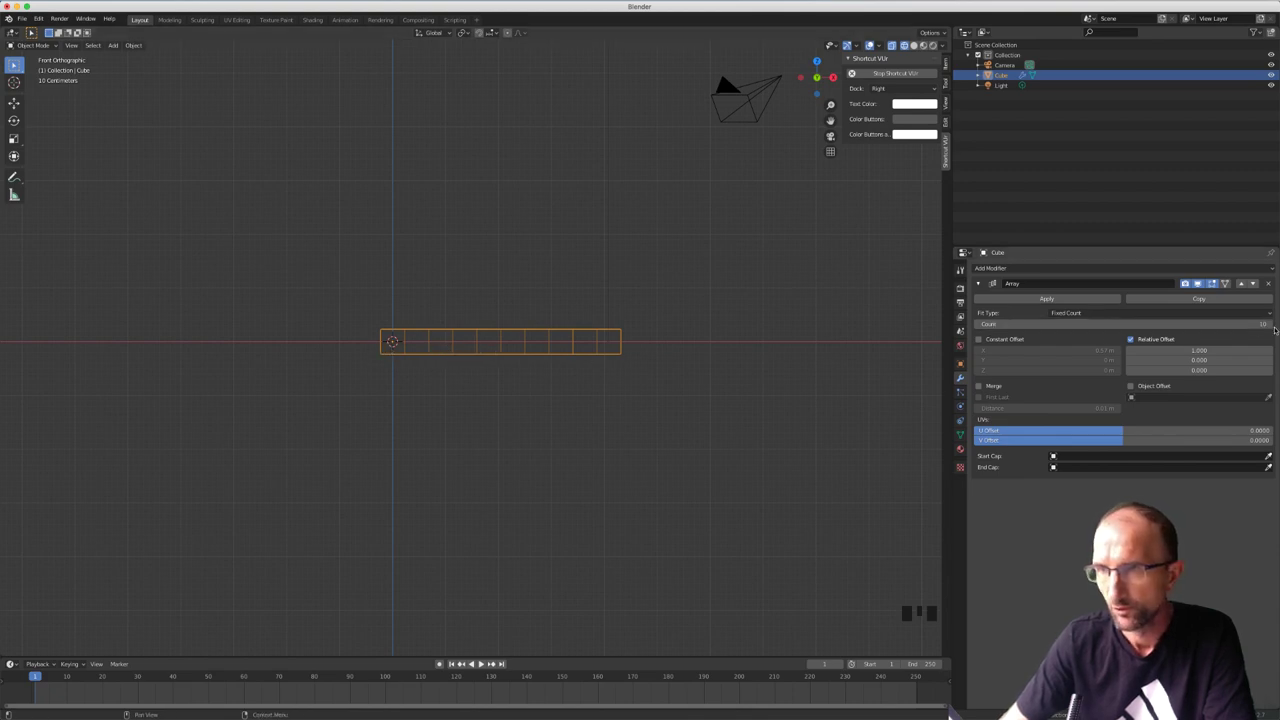
left_click_drag(1272, 325, 1270, 325)
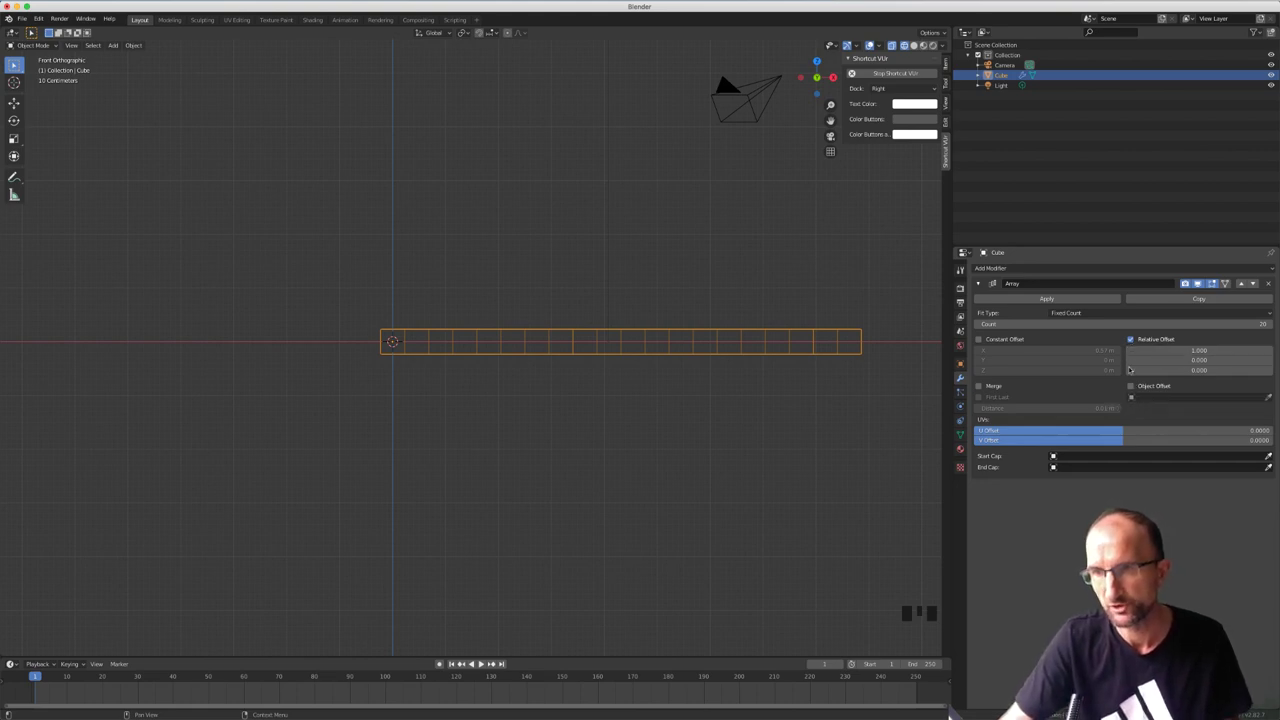
left_click(1132, 386)
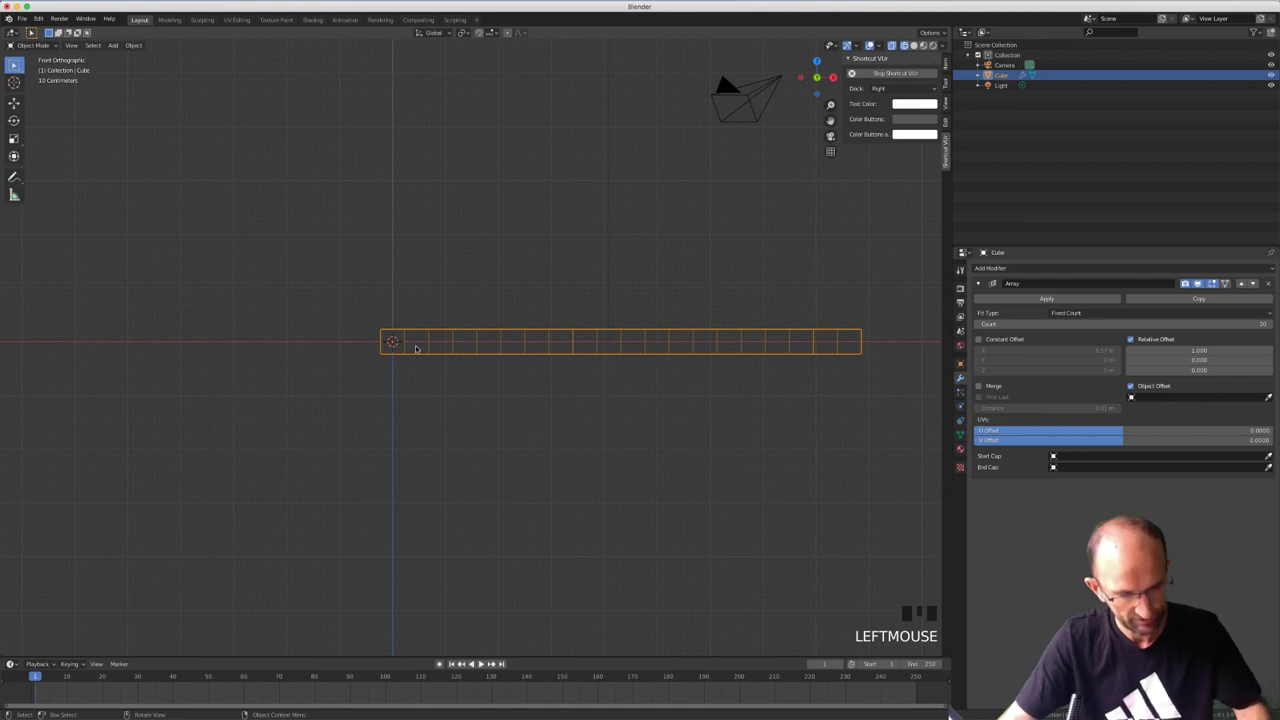
Add an Empty as the array's offset object and rotate it to bend the row into an arc, in solid shading
key("shift+a")
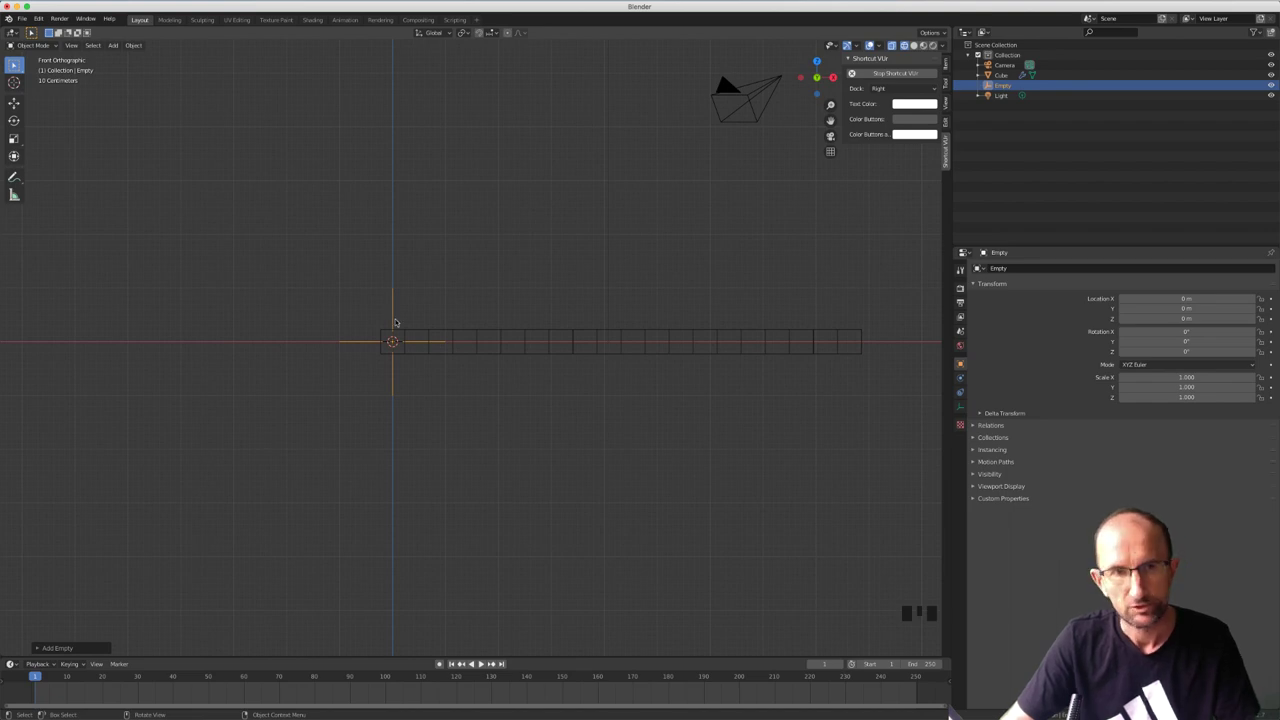
left_click(401, 331)
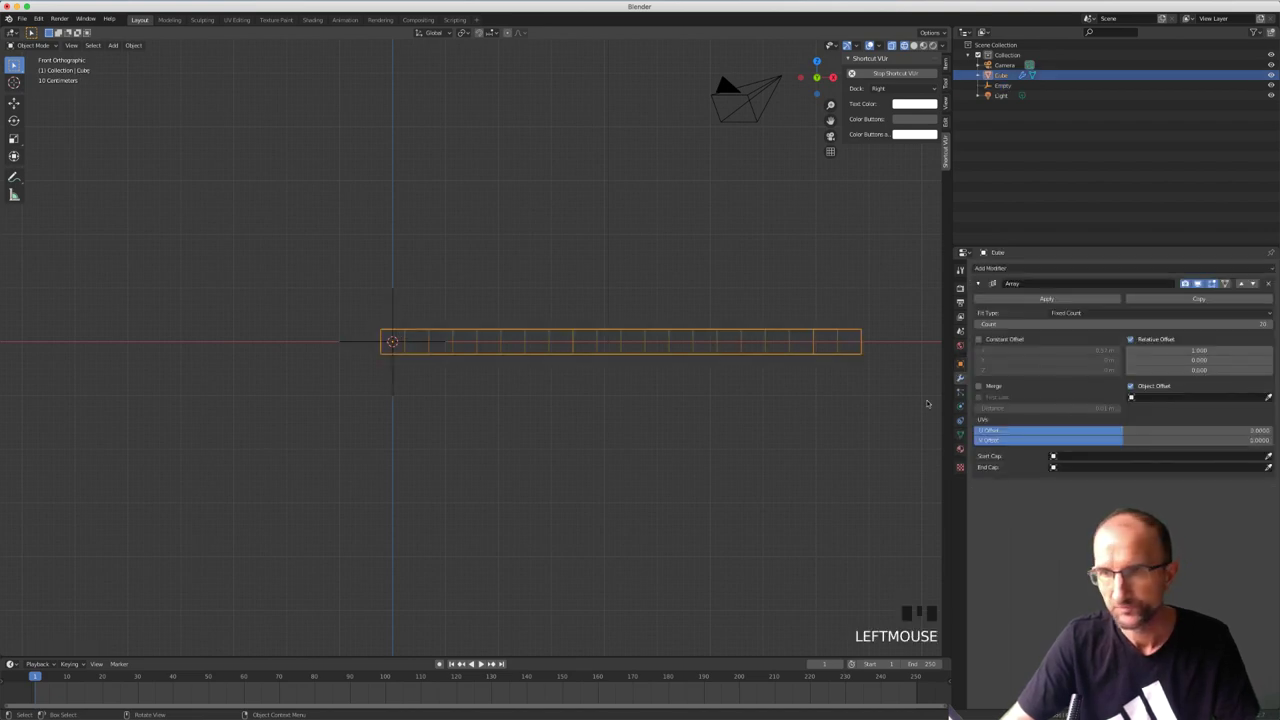
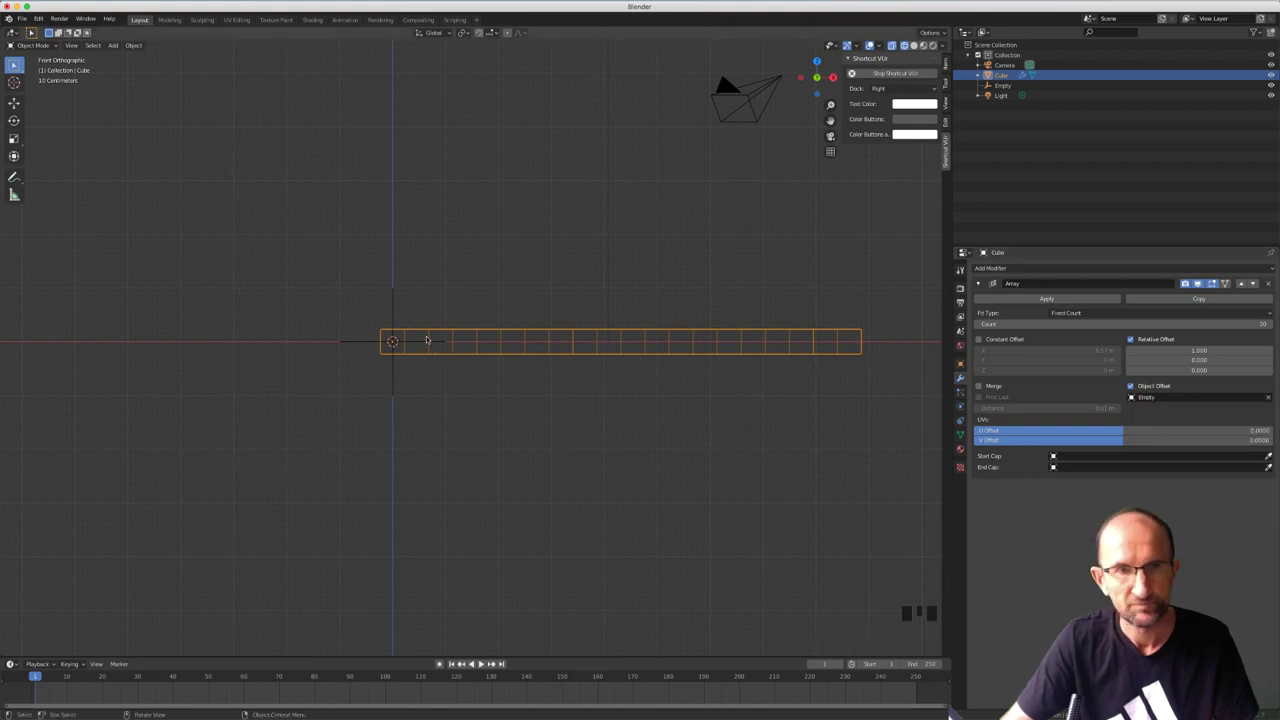
left_click(399, 299)
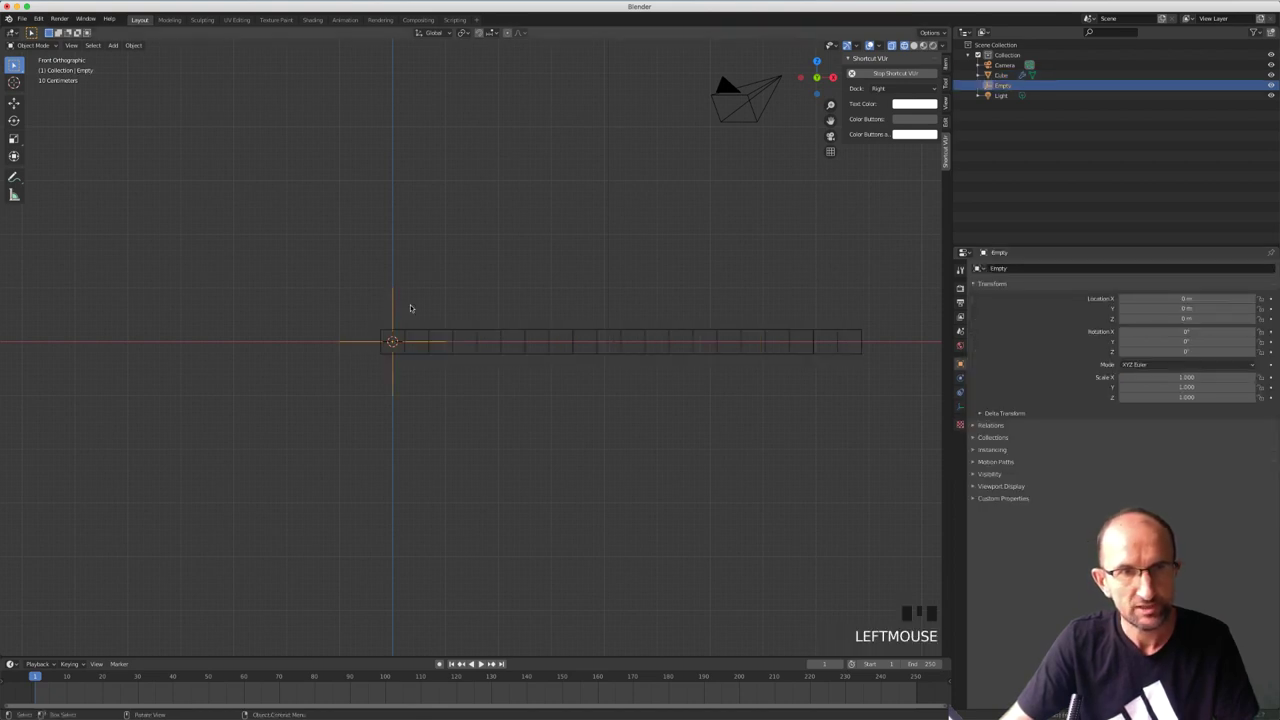
key("r")
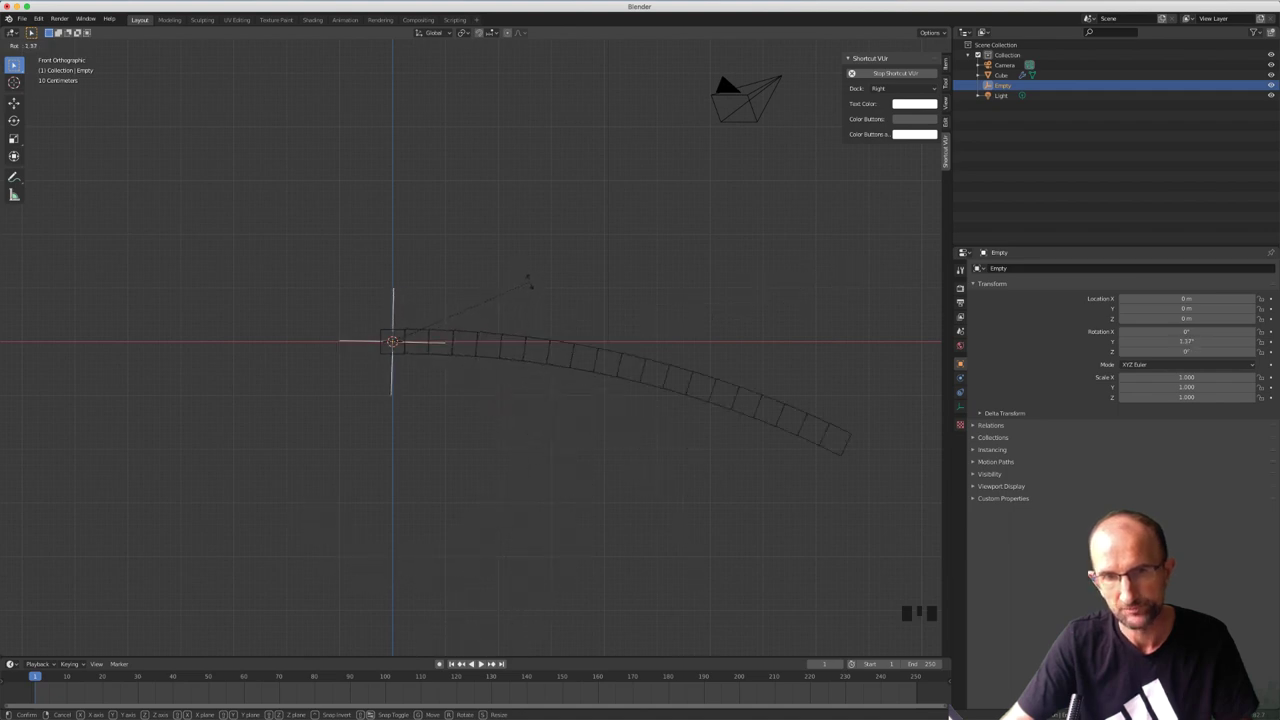
scroll("up", 3)
scroll("down", 3)
key("z")
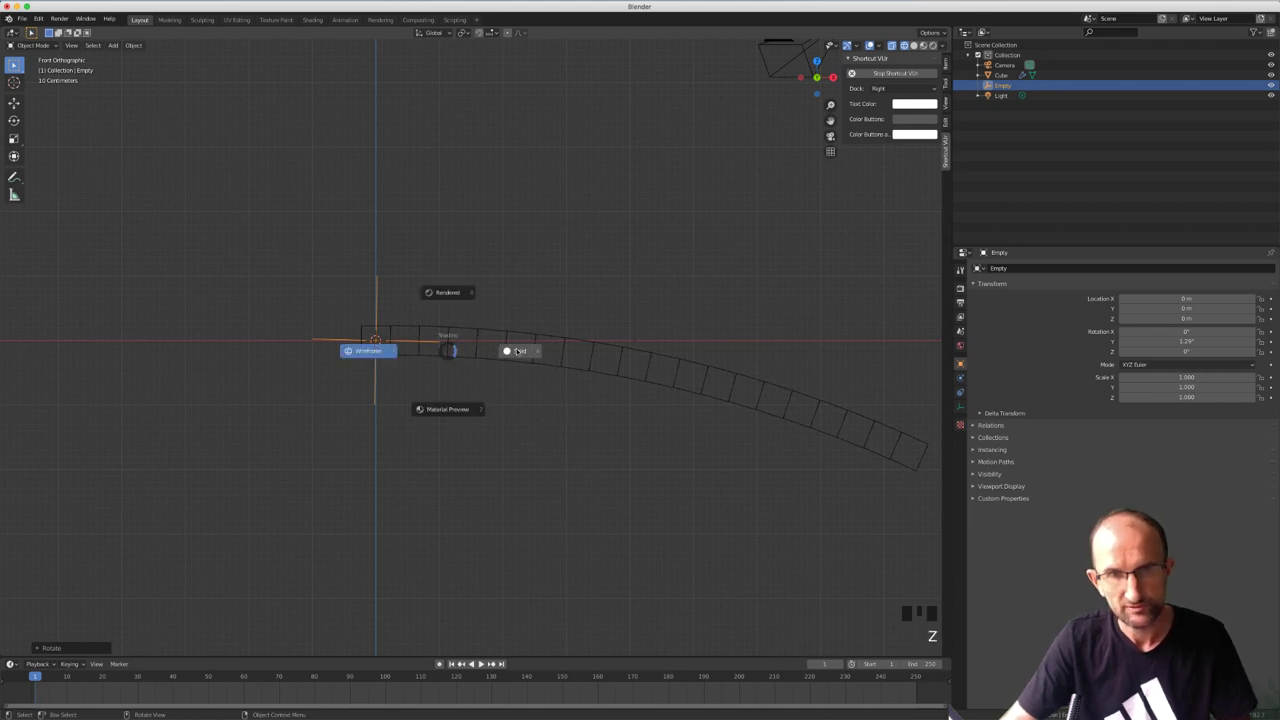
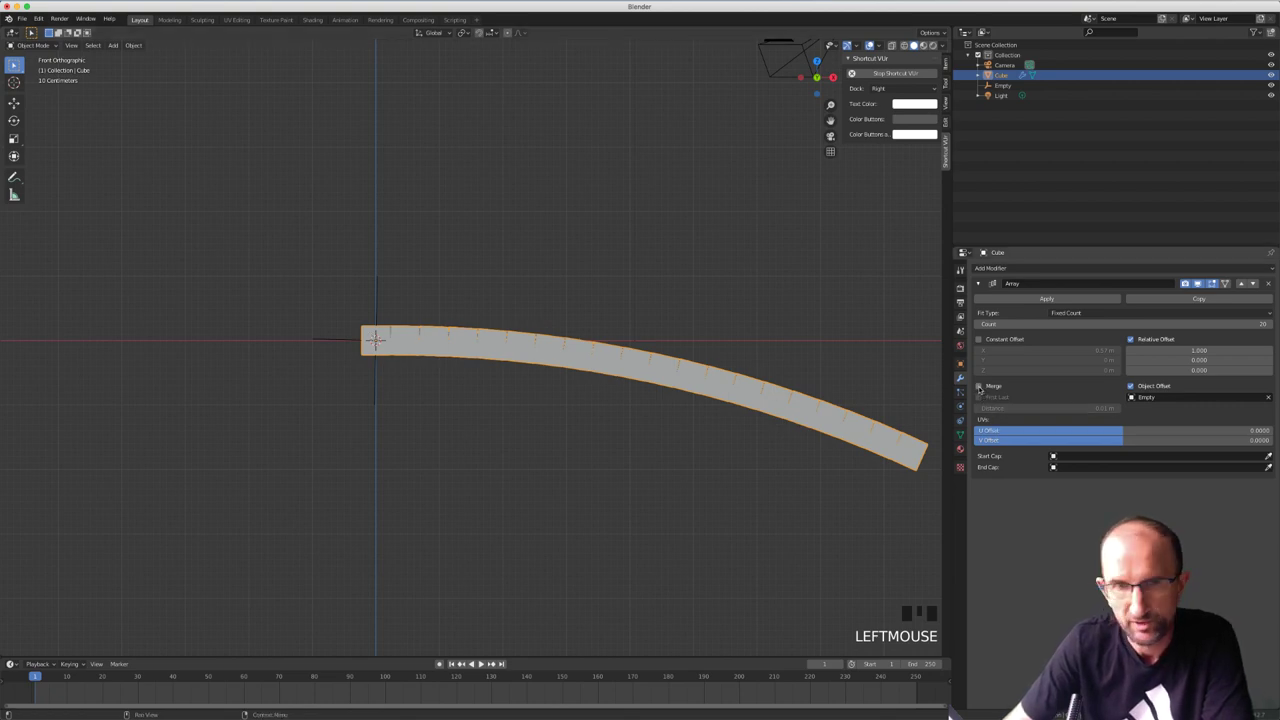
Rotate the Empty to curl the array and merge the first and last copies
left_click(980, 386)
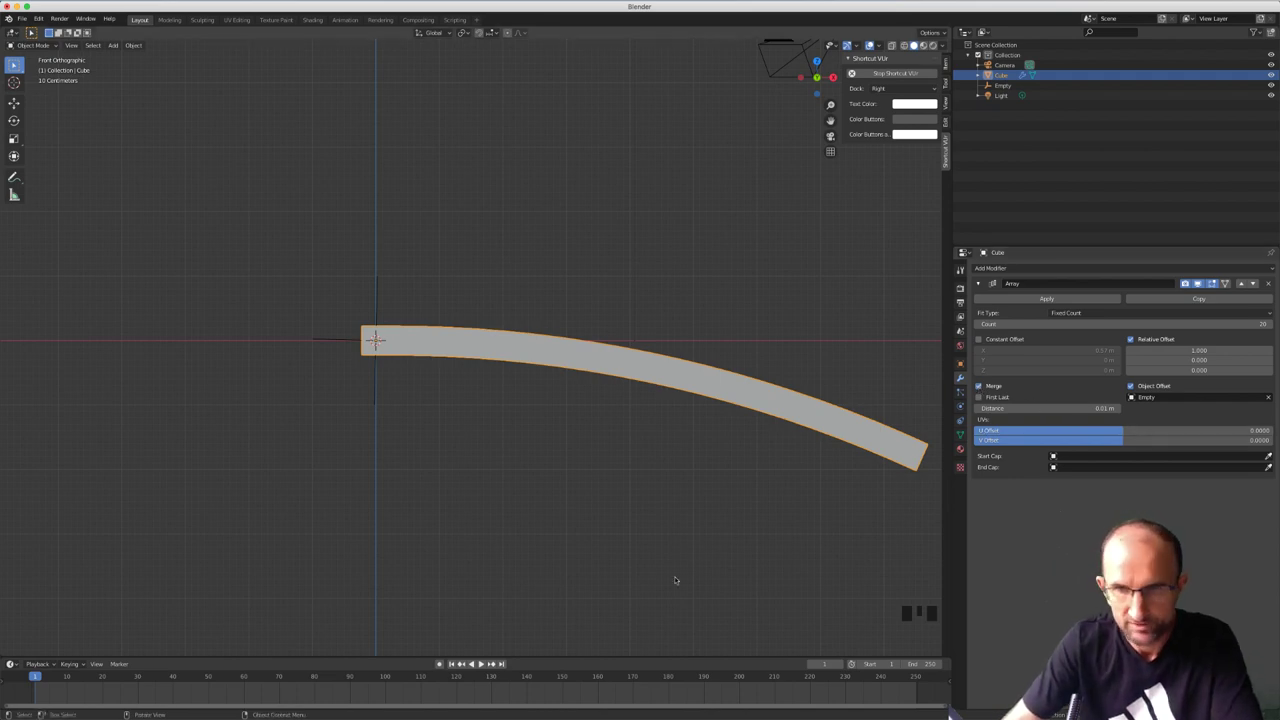
left_click_drag(364, 324, 410, 300)
key("r")
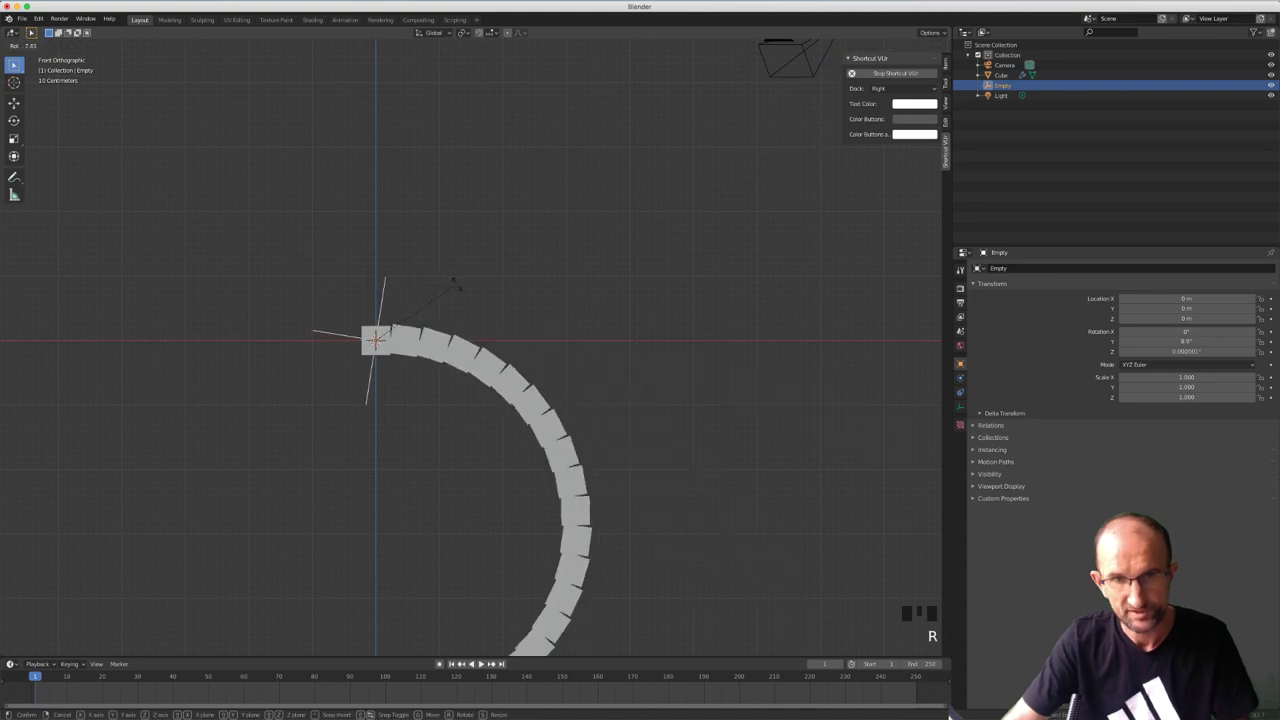
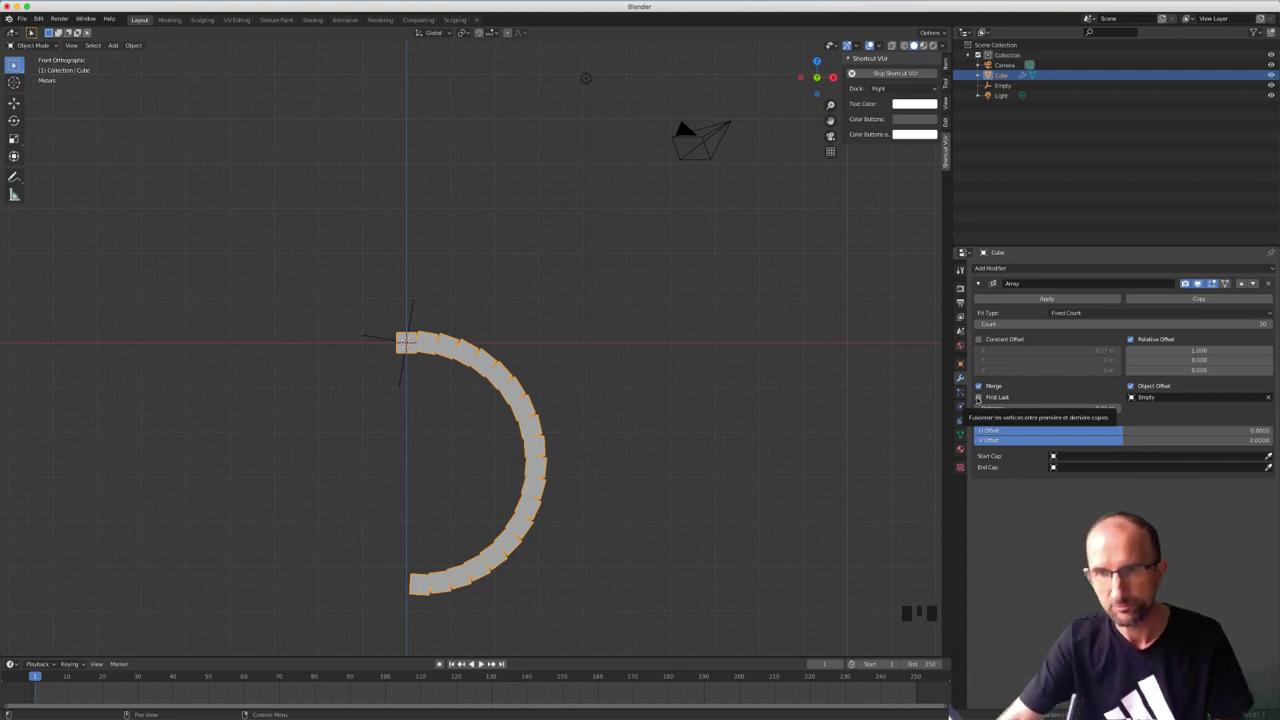
left_click(418, 323)
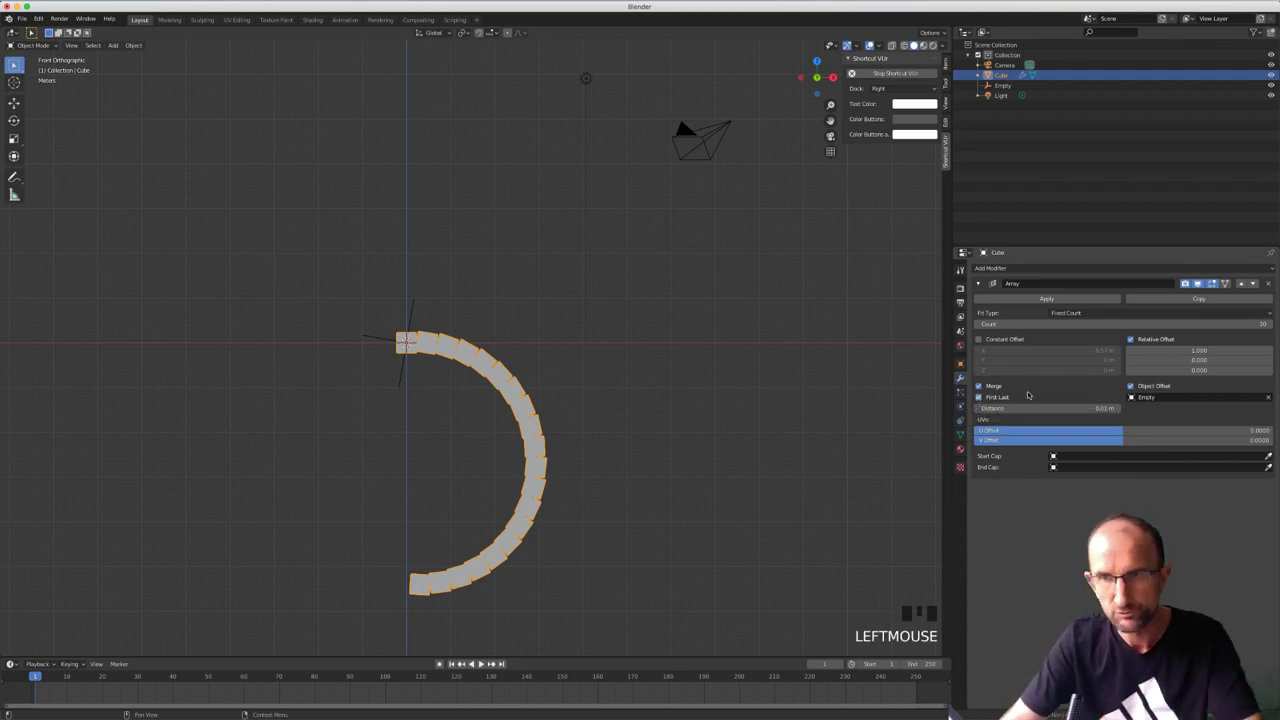
Raise merge Distance to 0.1 m and re-rotate the Empty for a gentler downward curve
left_click_drag(418, 323, 584, 436)
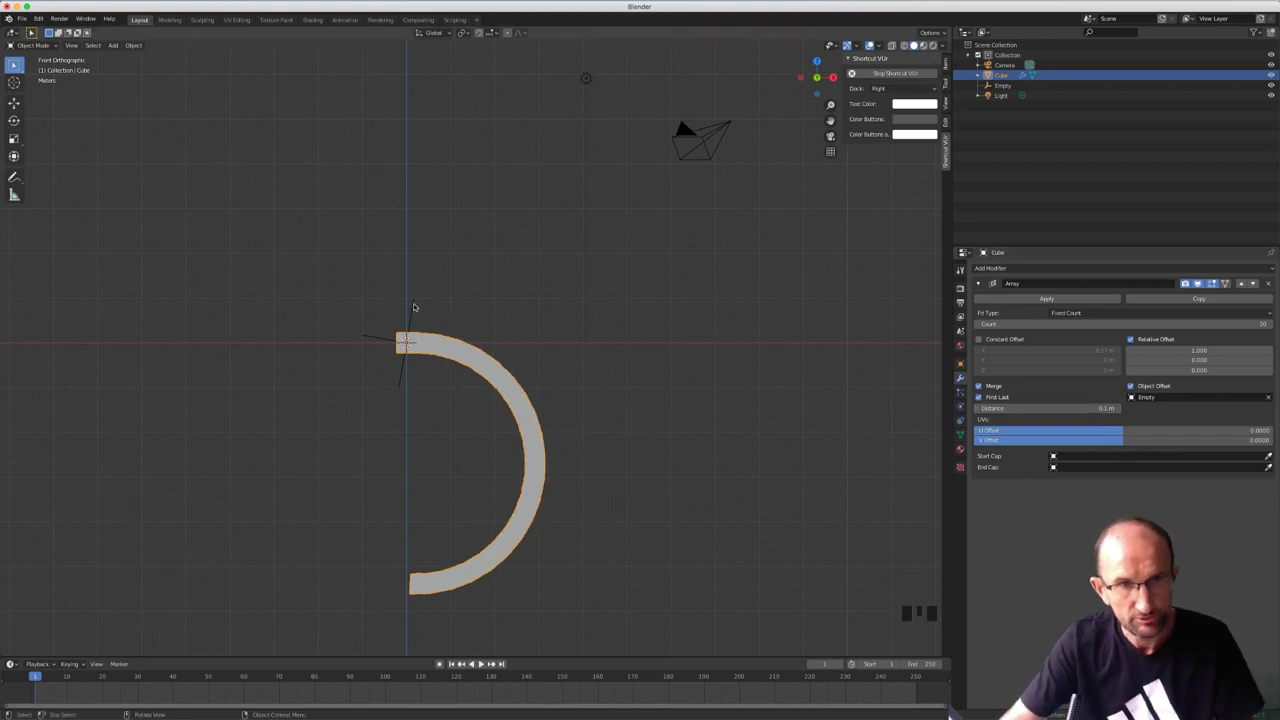
left_click(419, 304)
key("r")
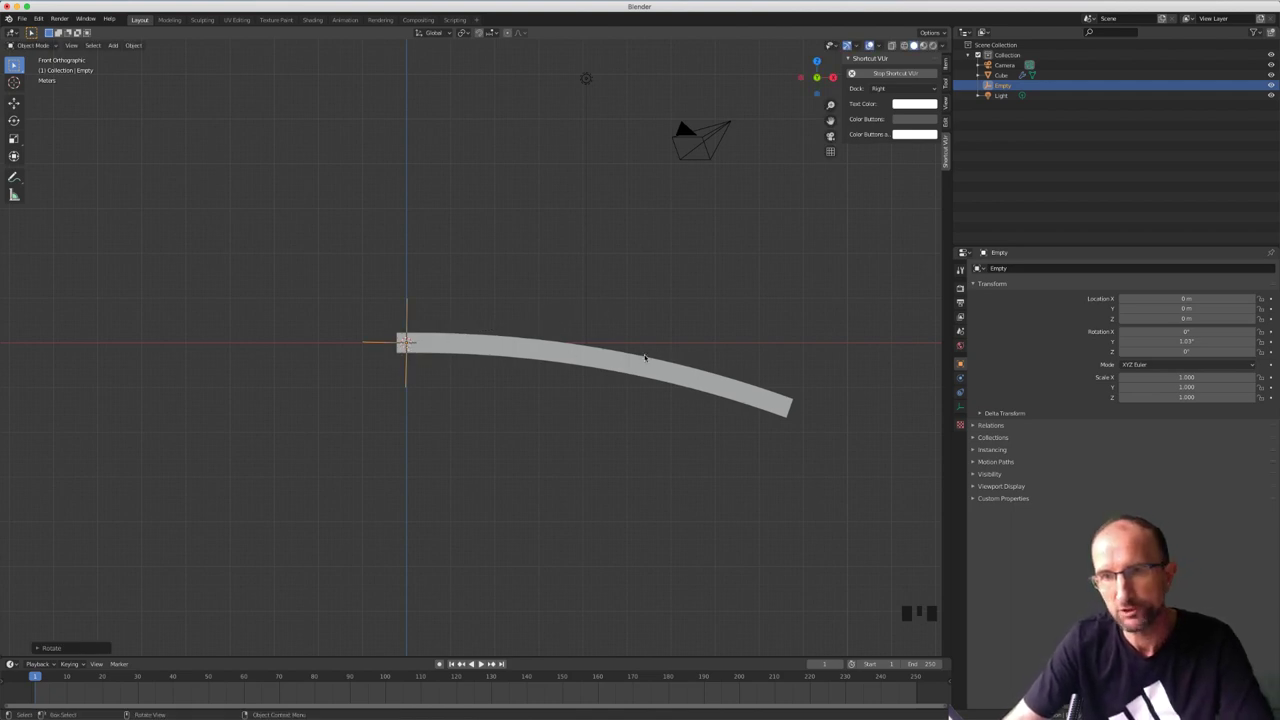
Raise the Array Count to 24, then test-rotate the Empty into a stronger downward curl
left_click(433, 347)
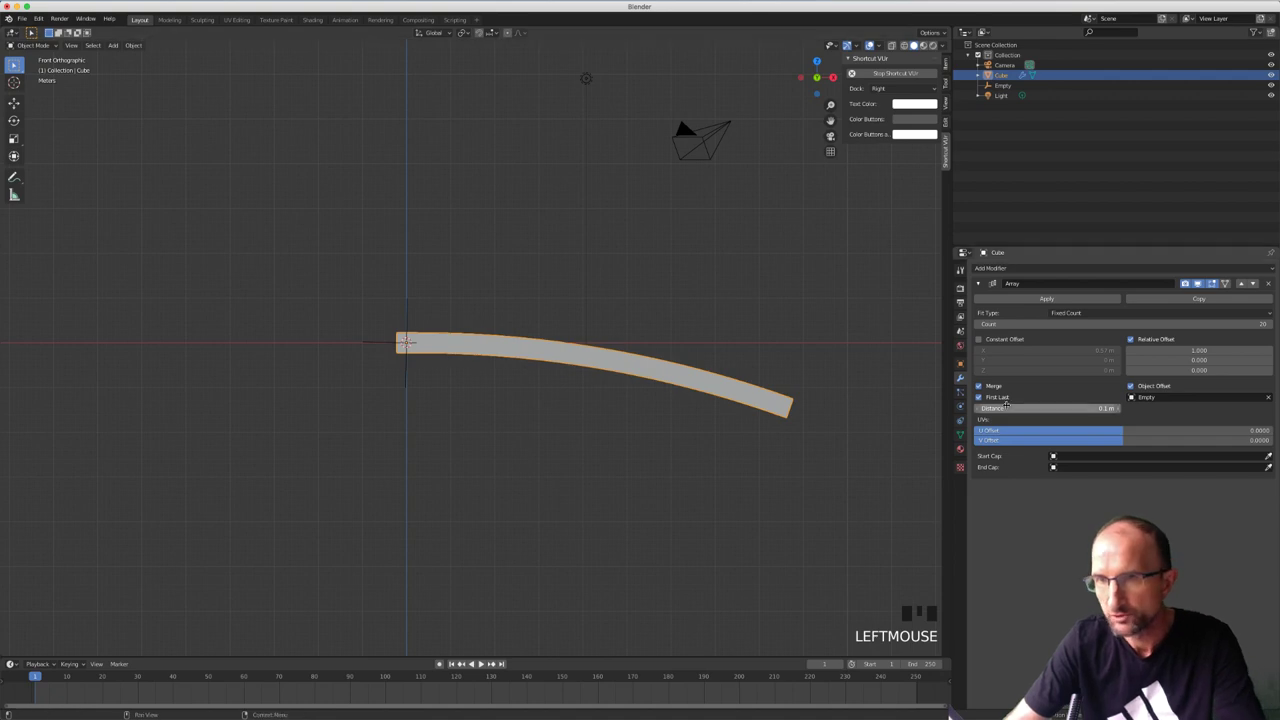
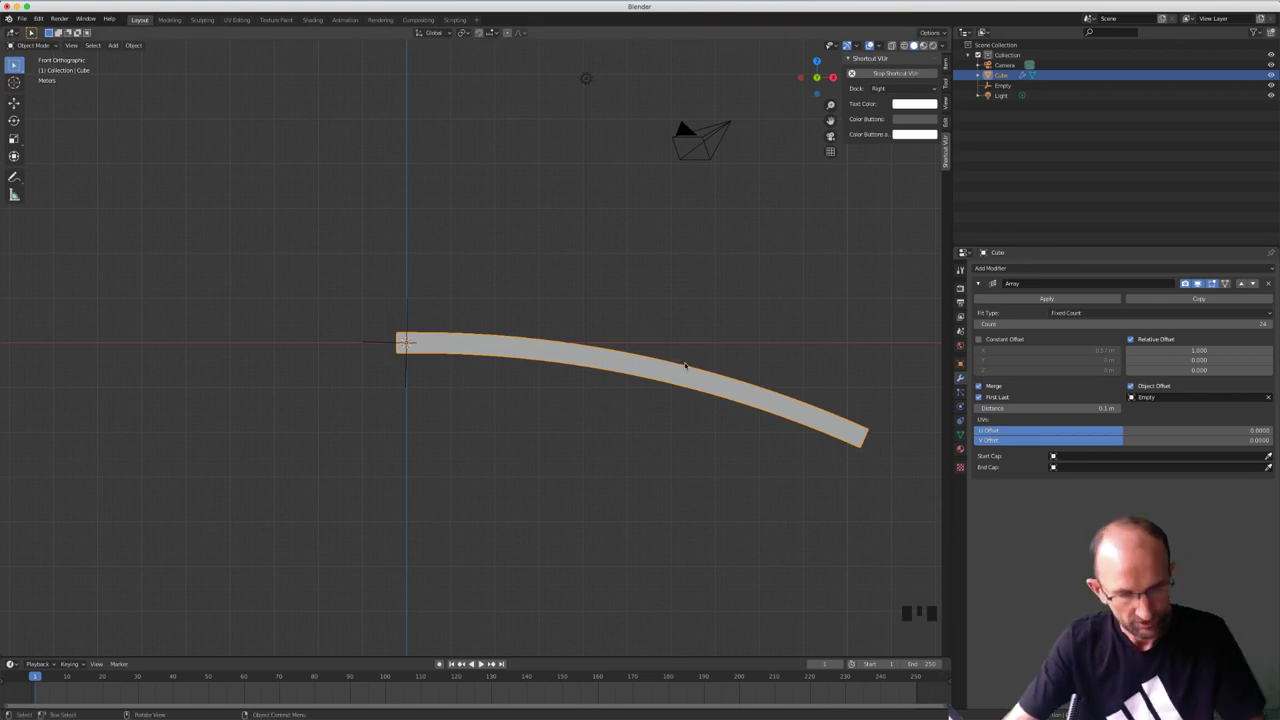
left_click(410, 304)
key("r")
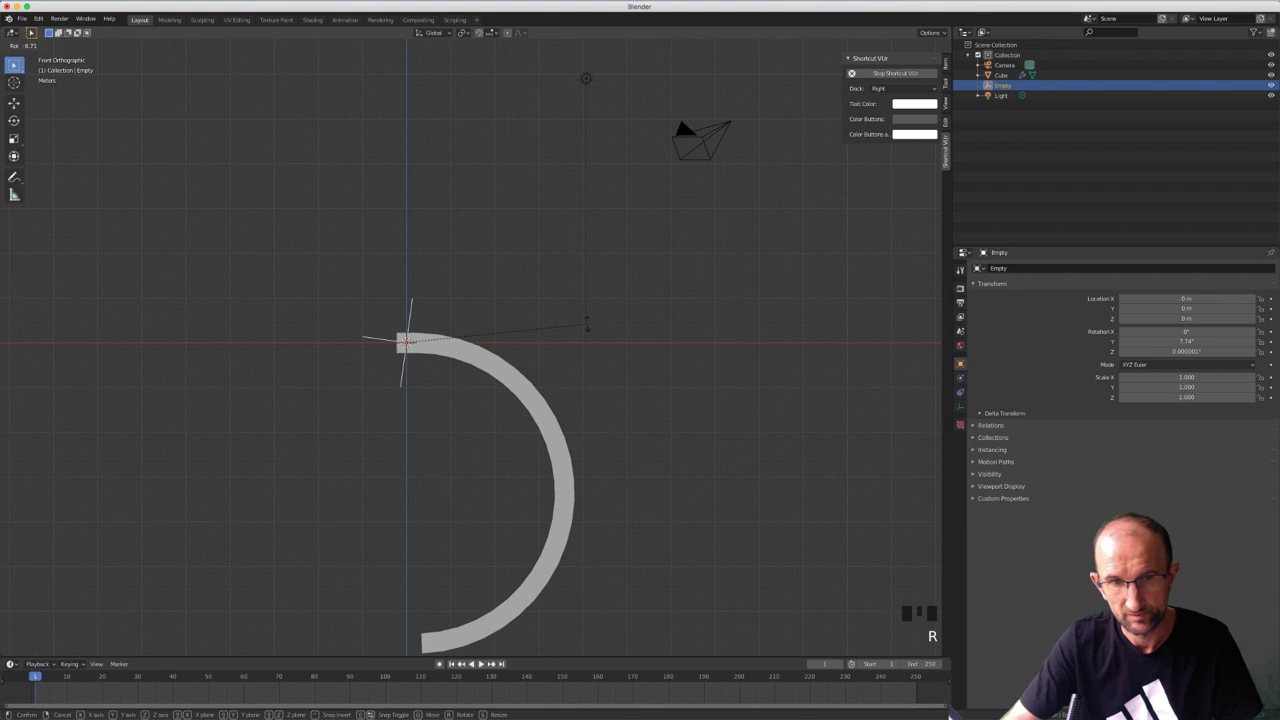
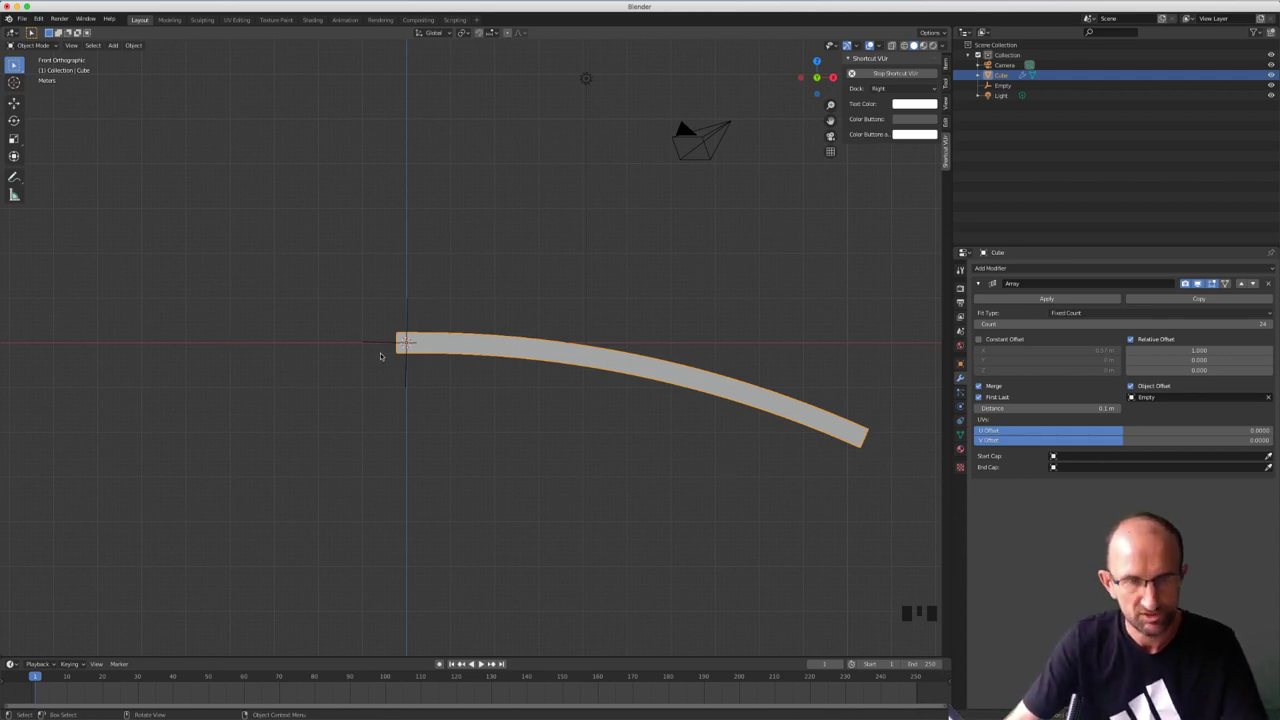
Add a small scaled cube and a cylinder rotated 90° and moved above the bar's start, as end caps
key("shift+a")
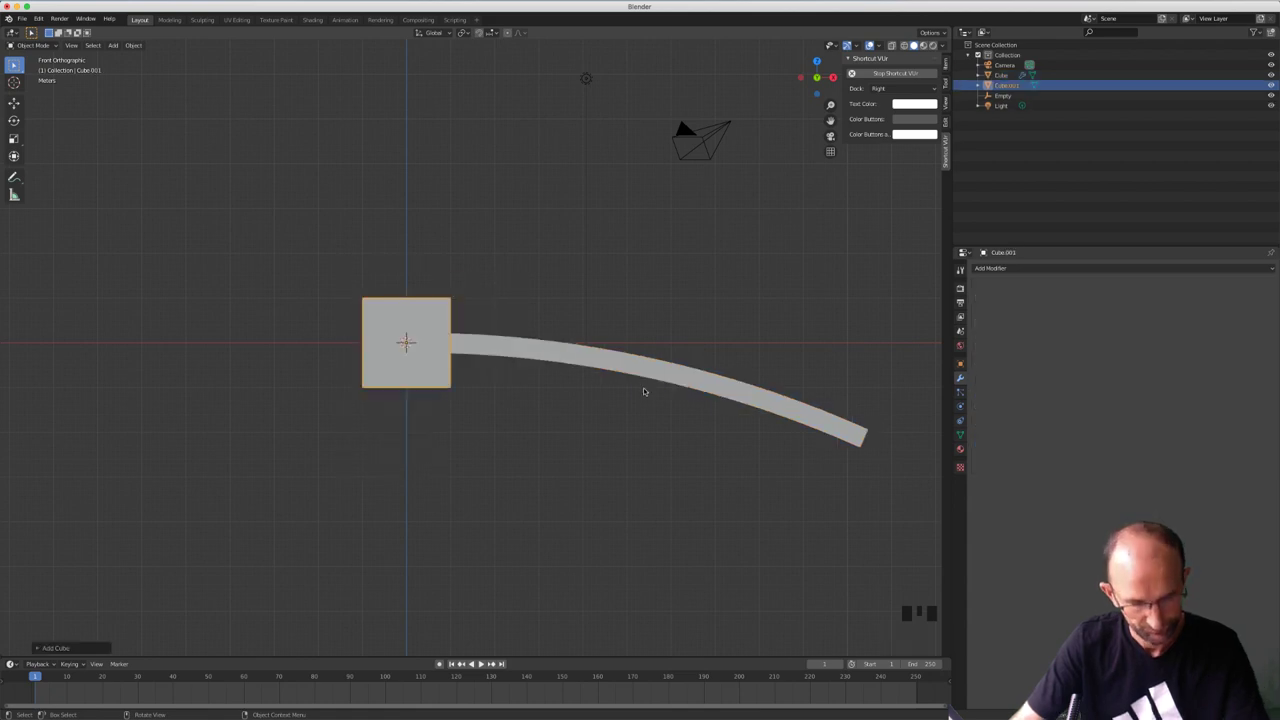
key("s")
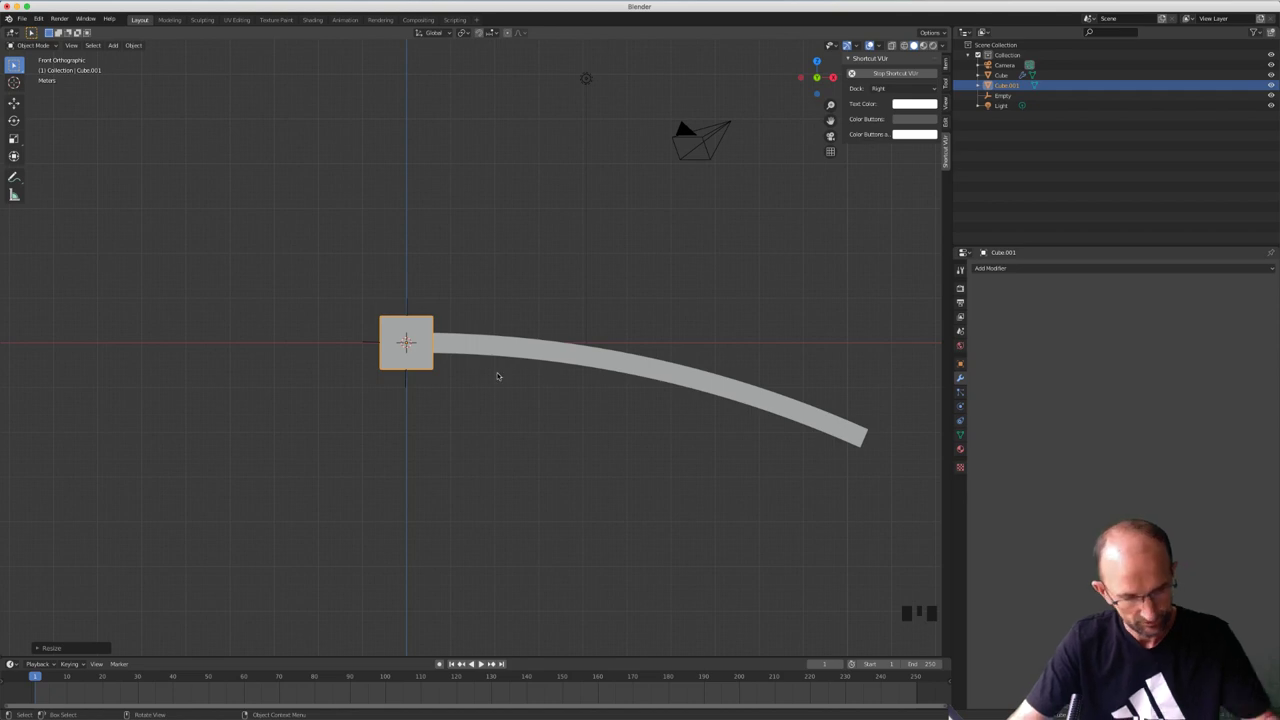
key("shift+a")
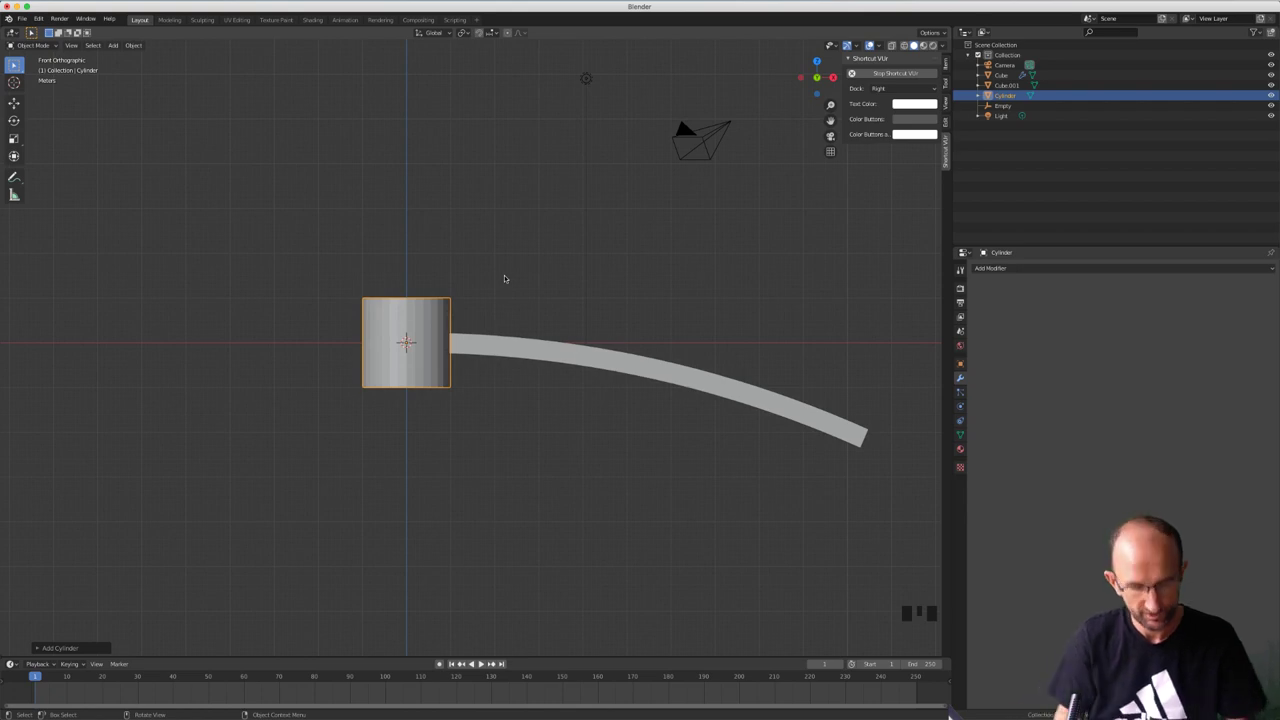
key("r")
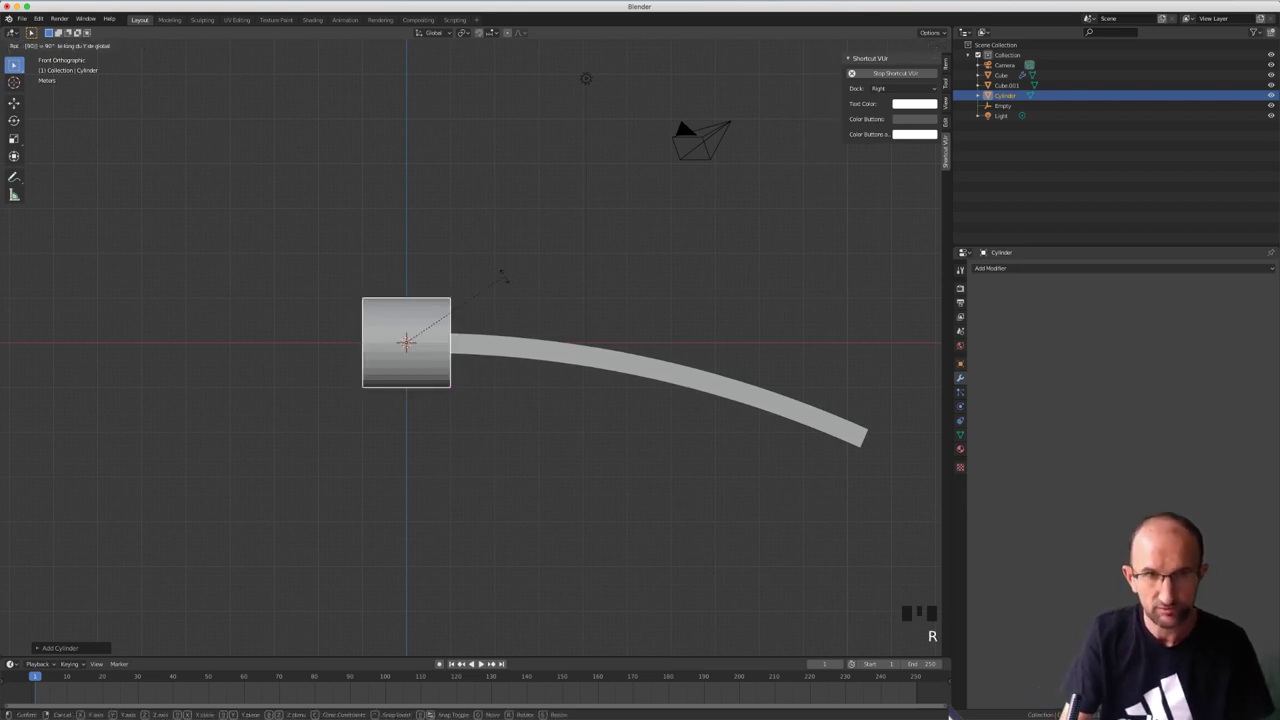
key("g")
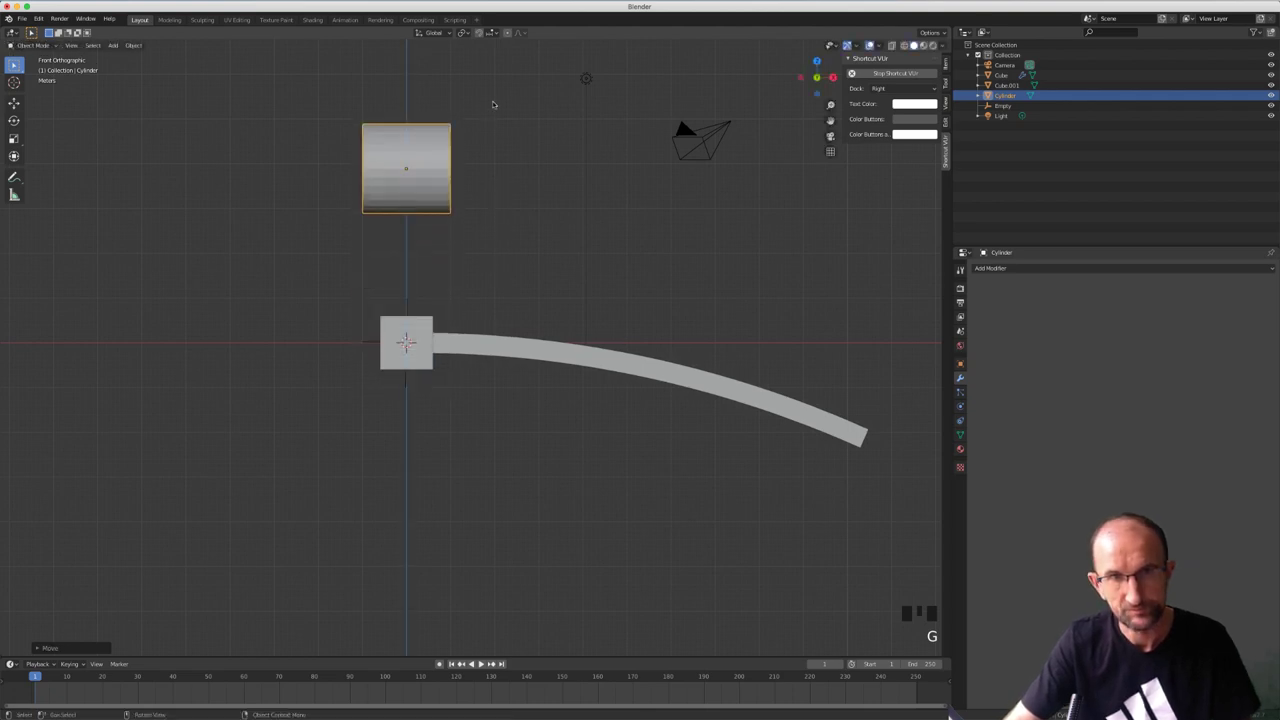
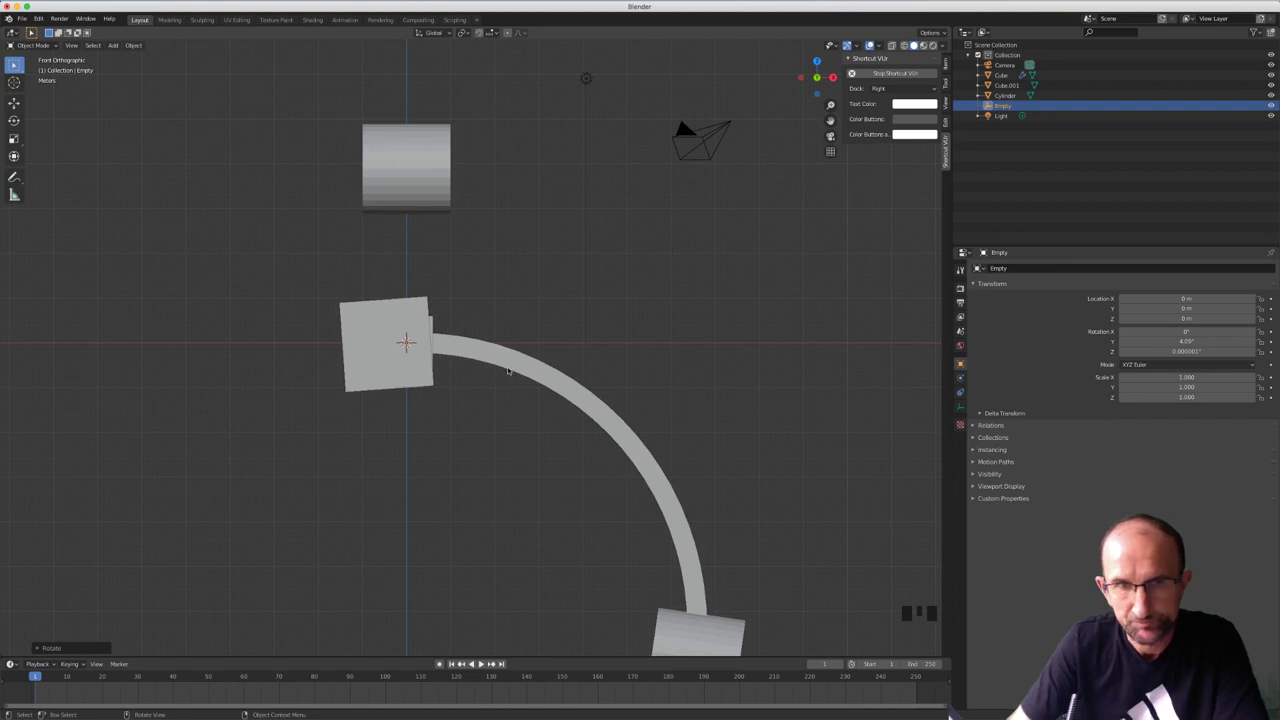
Clear the cube from the Array modifier's Start Cap field
left_click(446, 334)
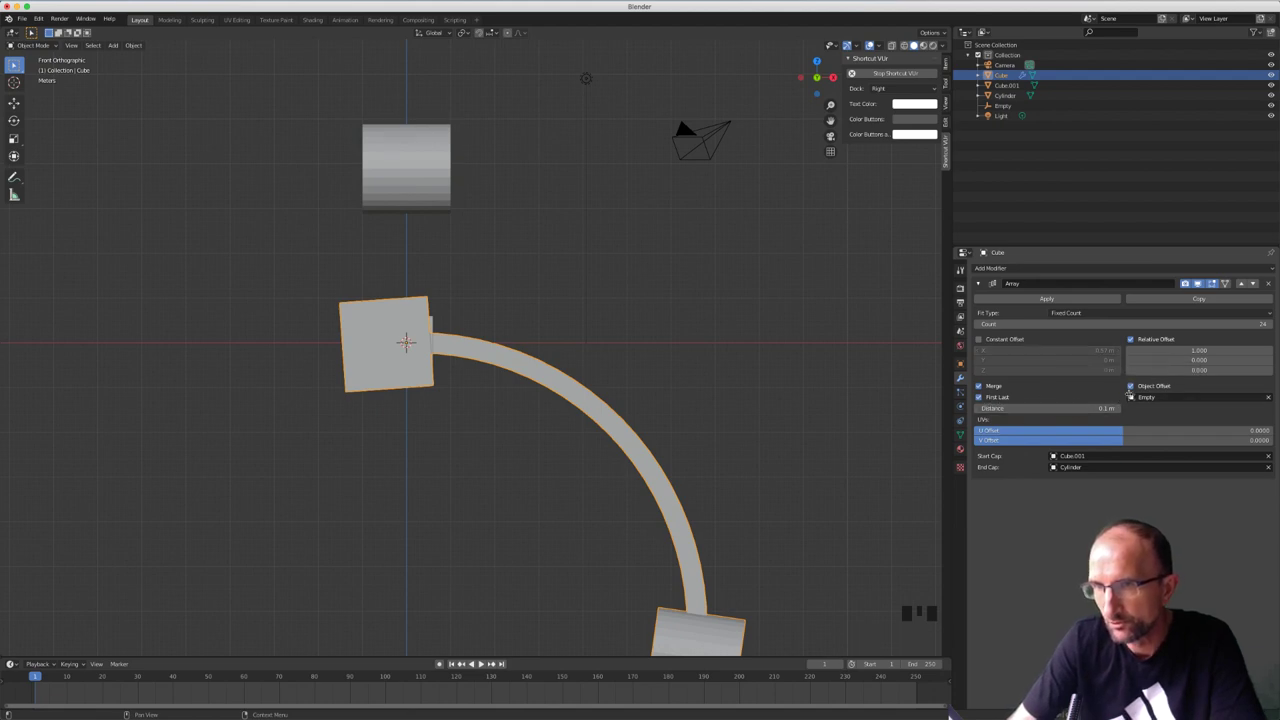
left_click(1268, 454)
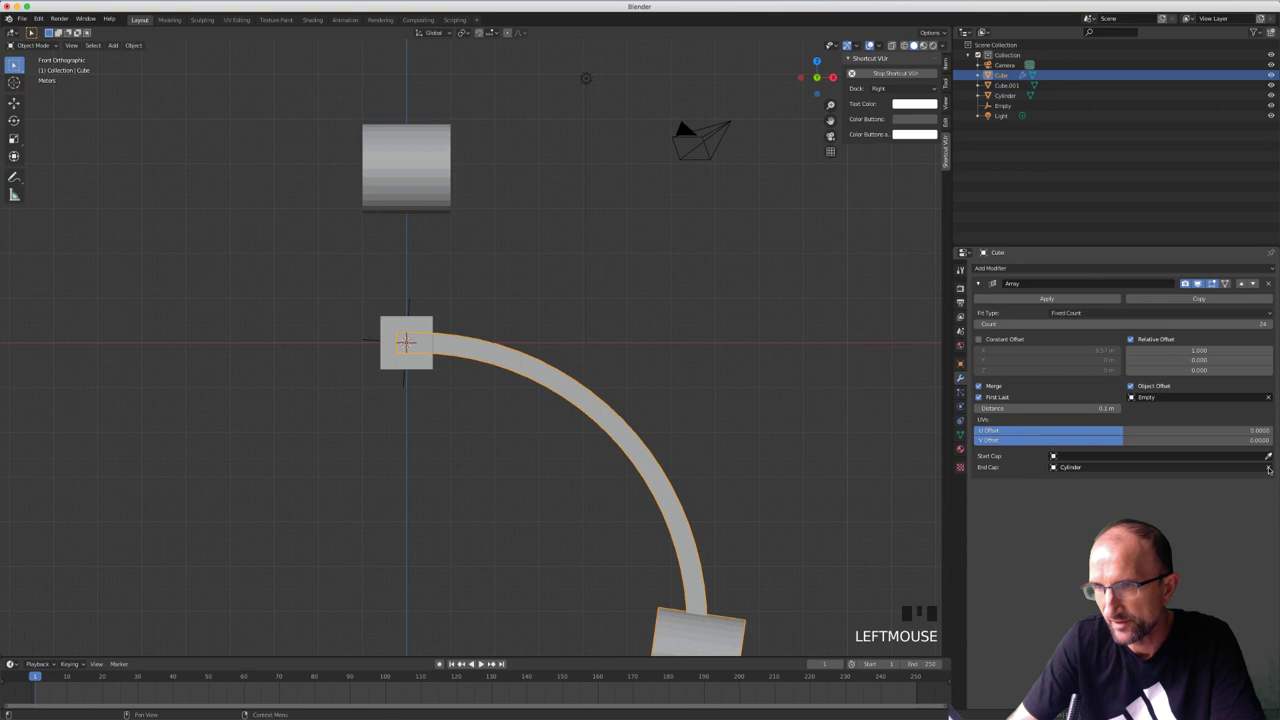
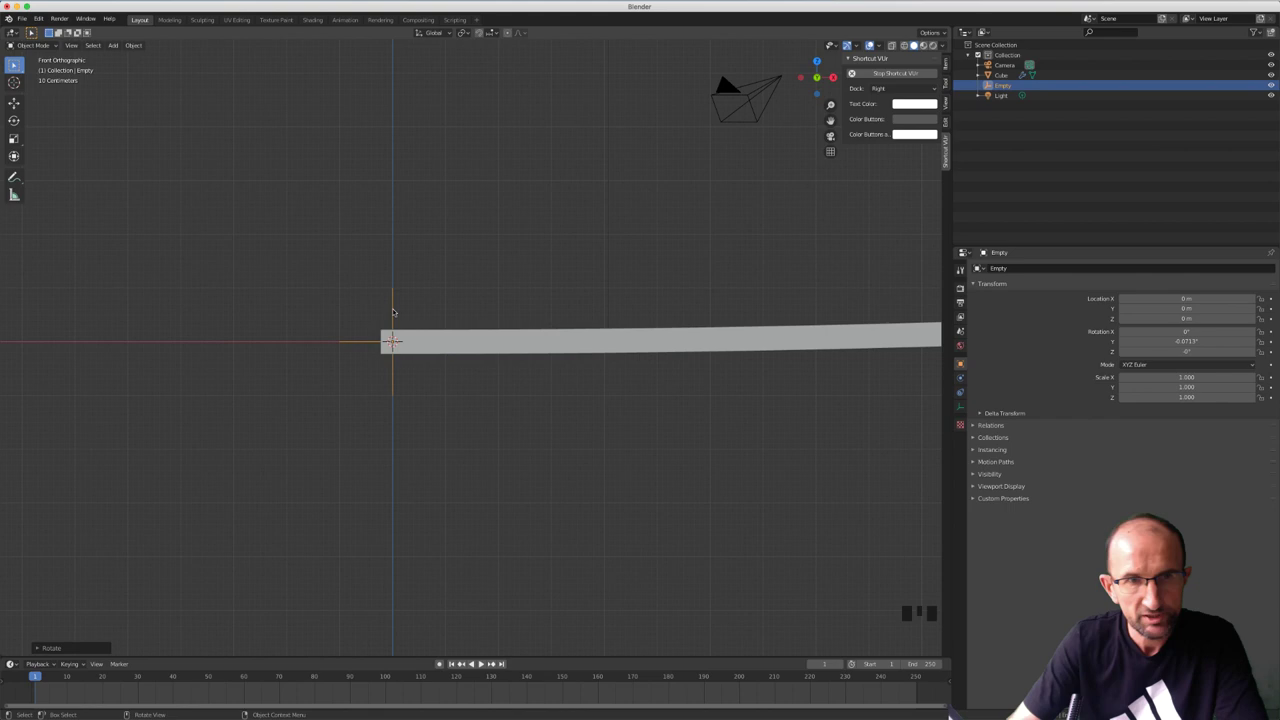
Scale and rotate the Empty, then apply All Transforms so its rotation reads 0° and scale 1.000
key("s")
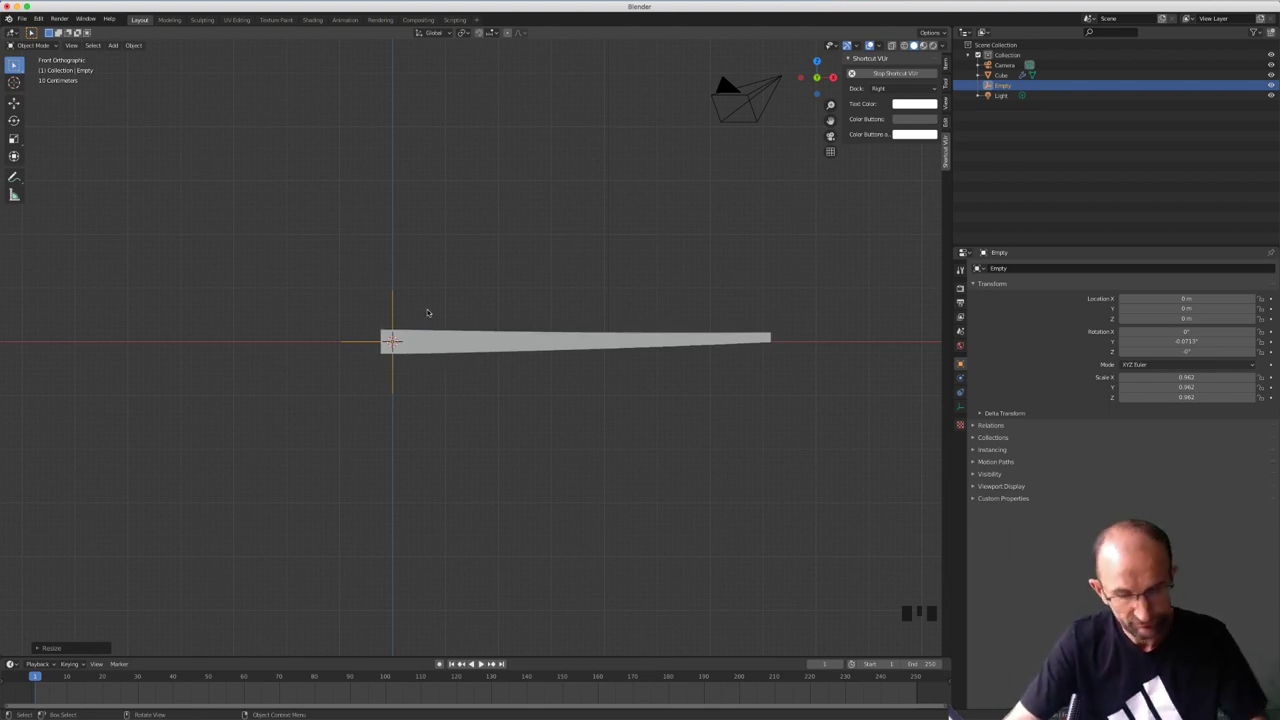
key("r")
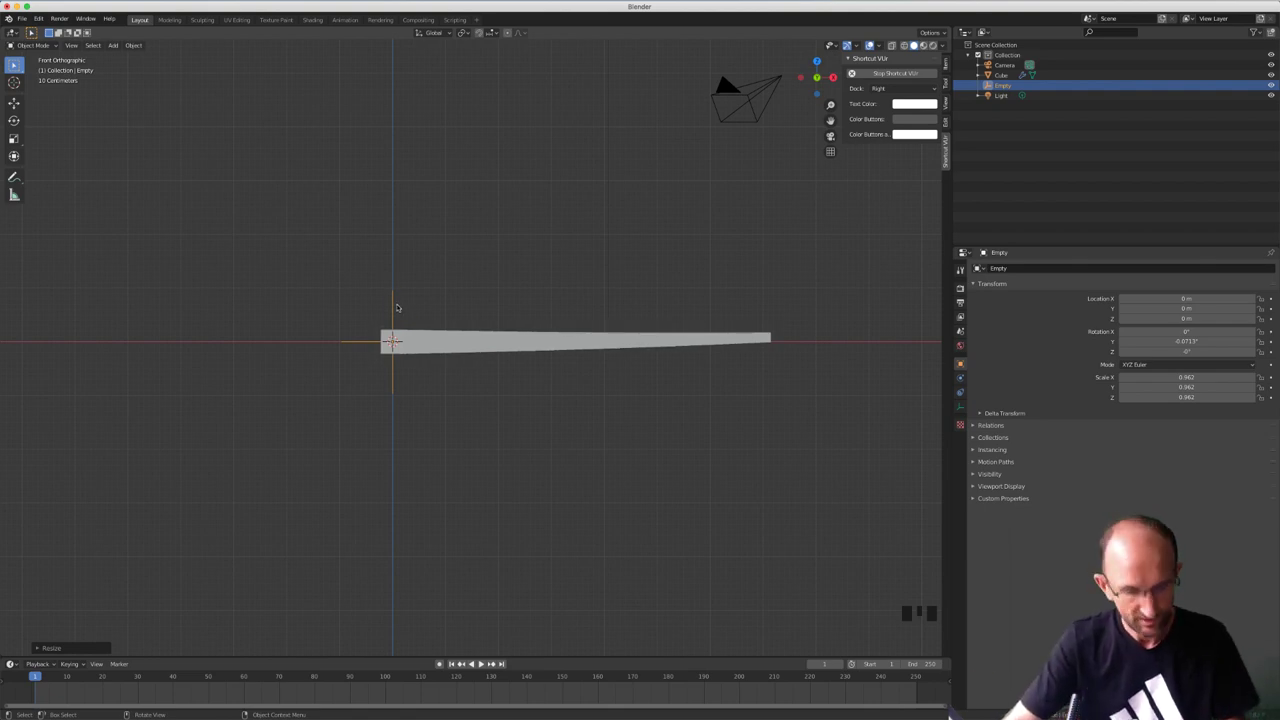
key("ctrl+a")
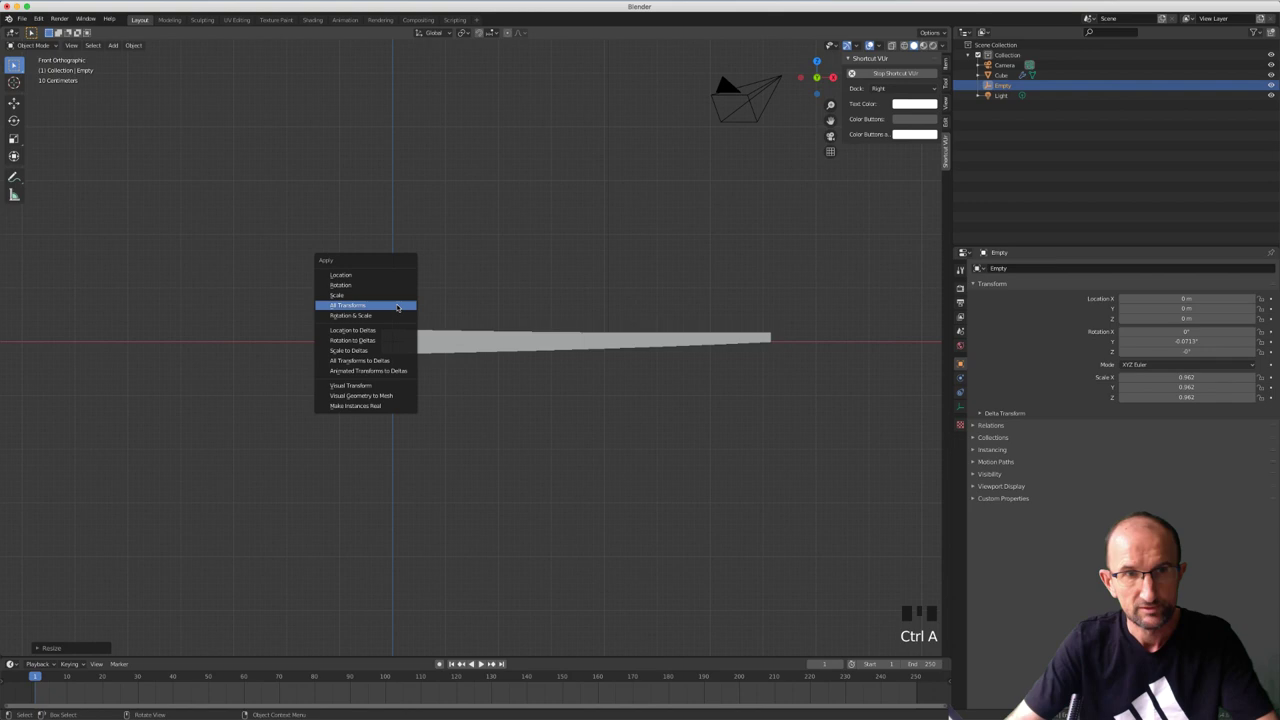
scroll("down", 3)
key("r")
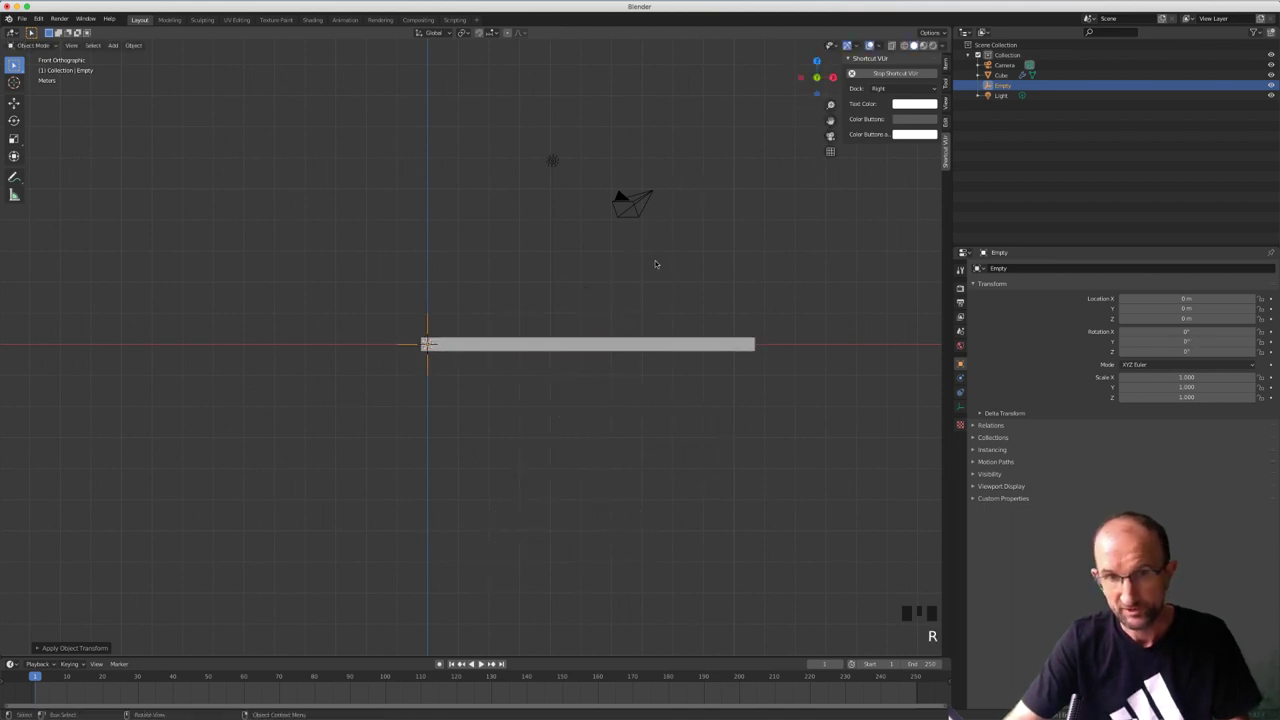
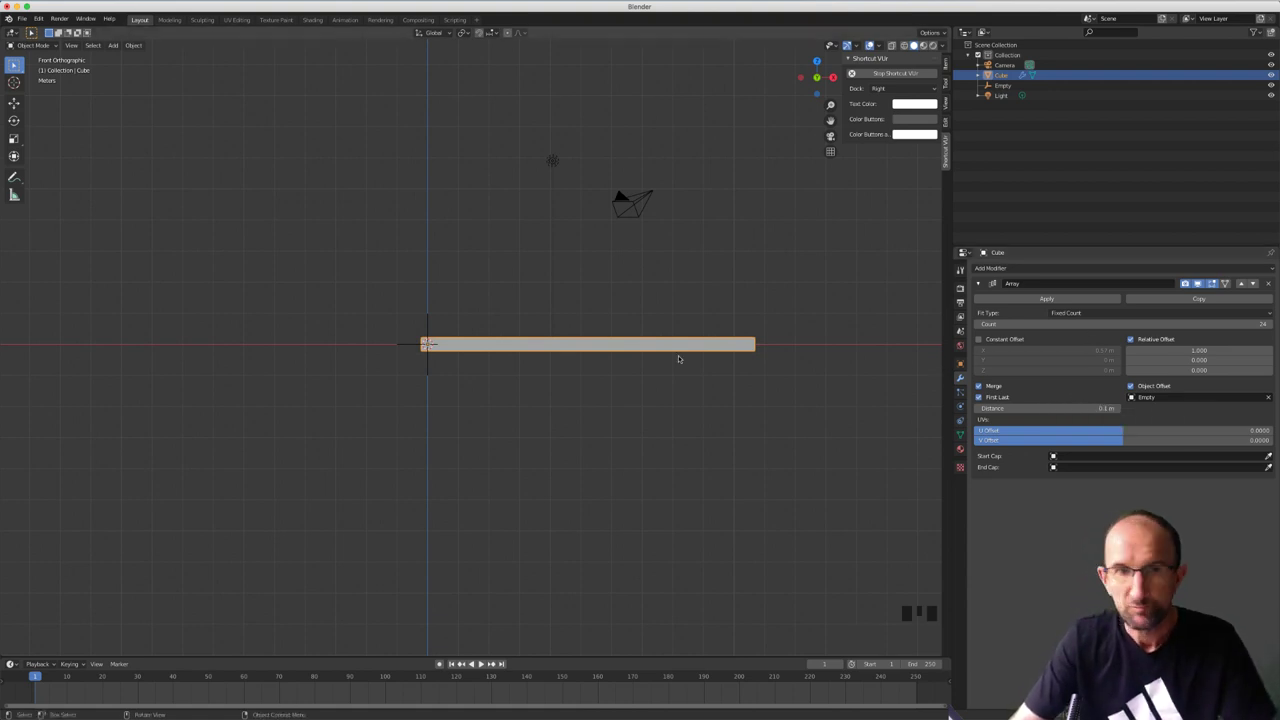
Delete the old arrayed bar and its Empty, then add a fresh torus to the scene
key("x")
left_click(428, 321)
key("x")
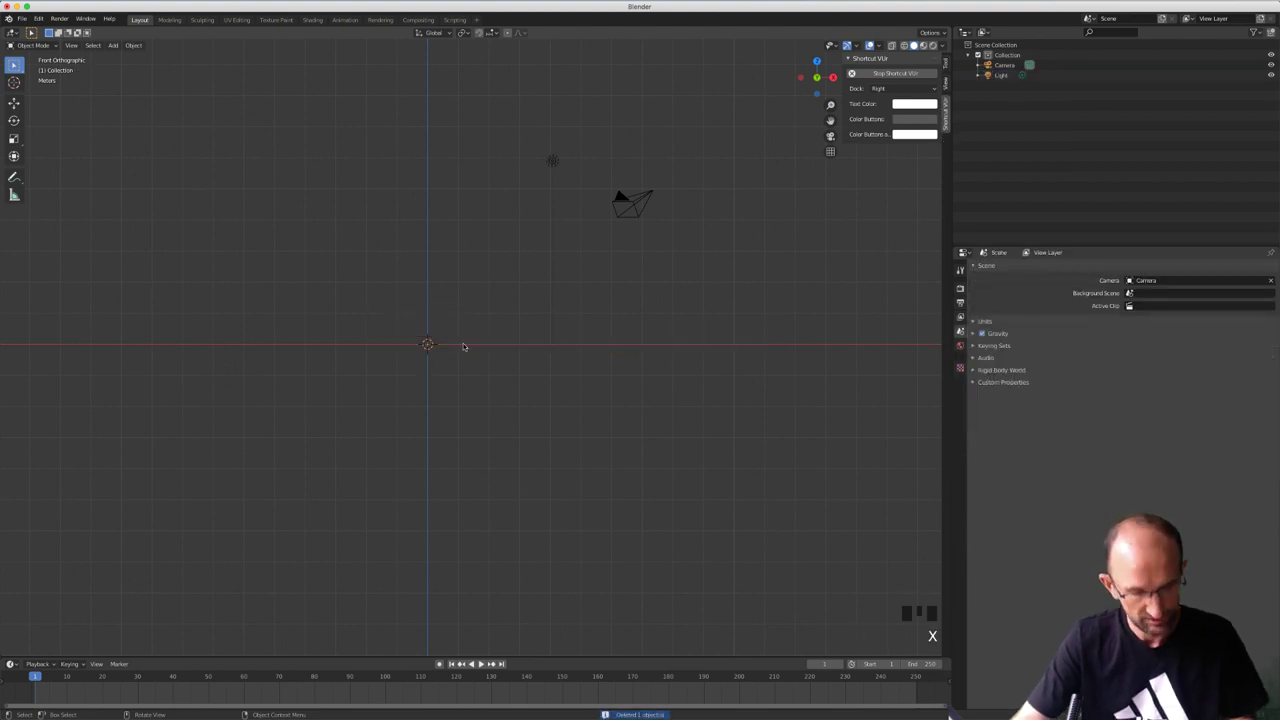
key("shift+a")
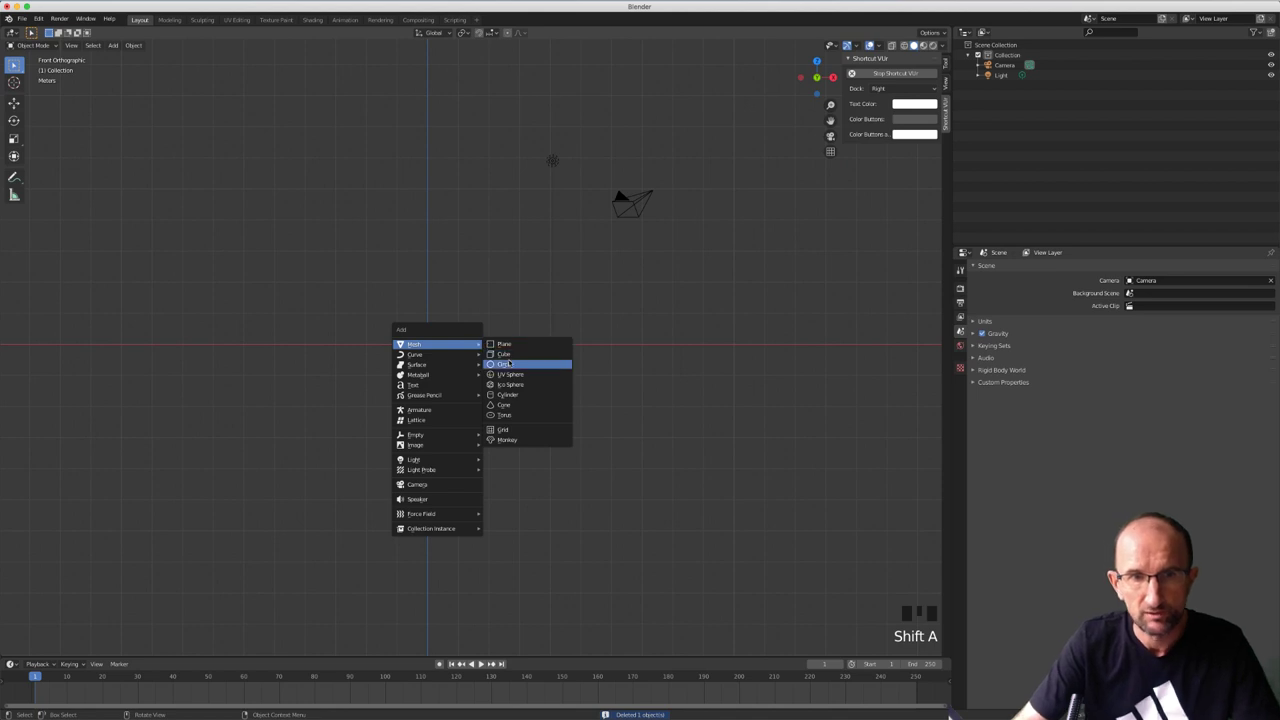
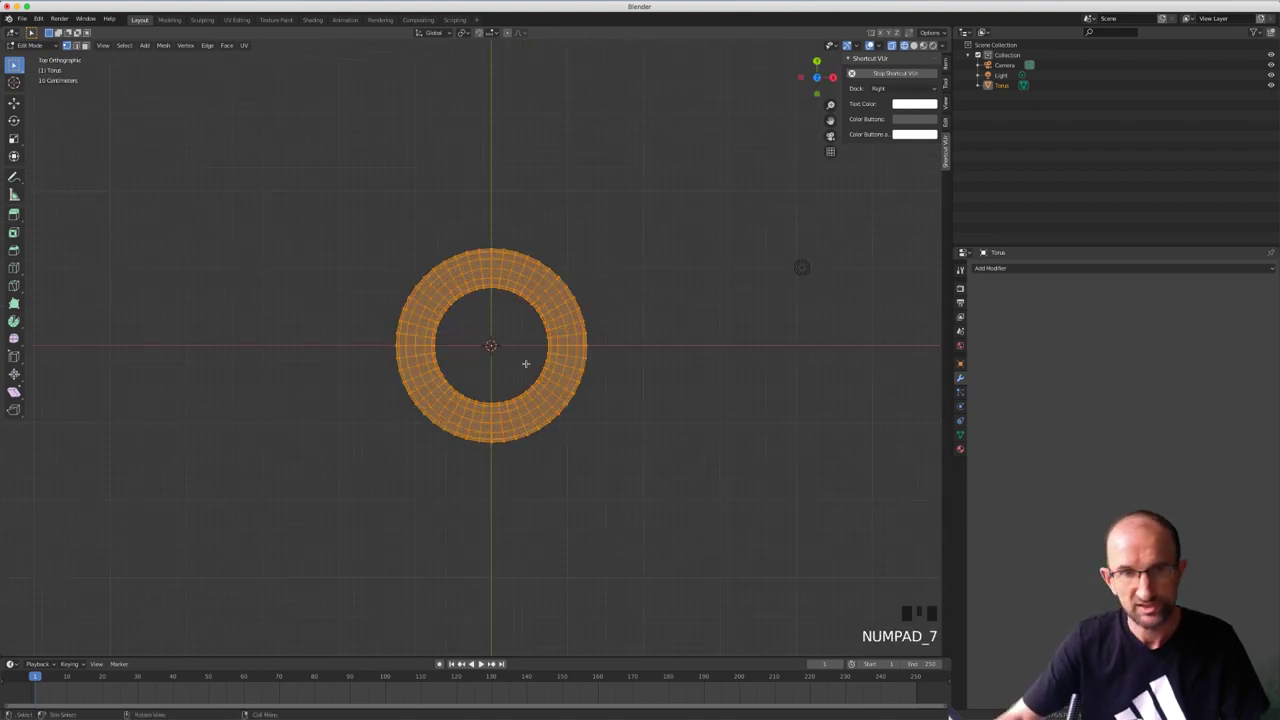
key("a")
key("b")
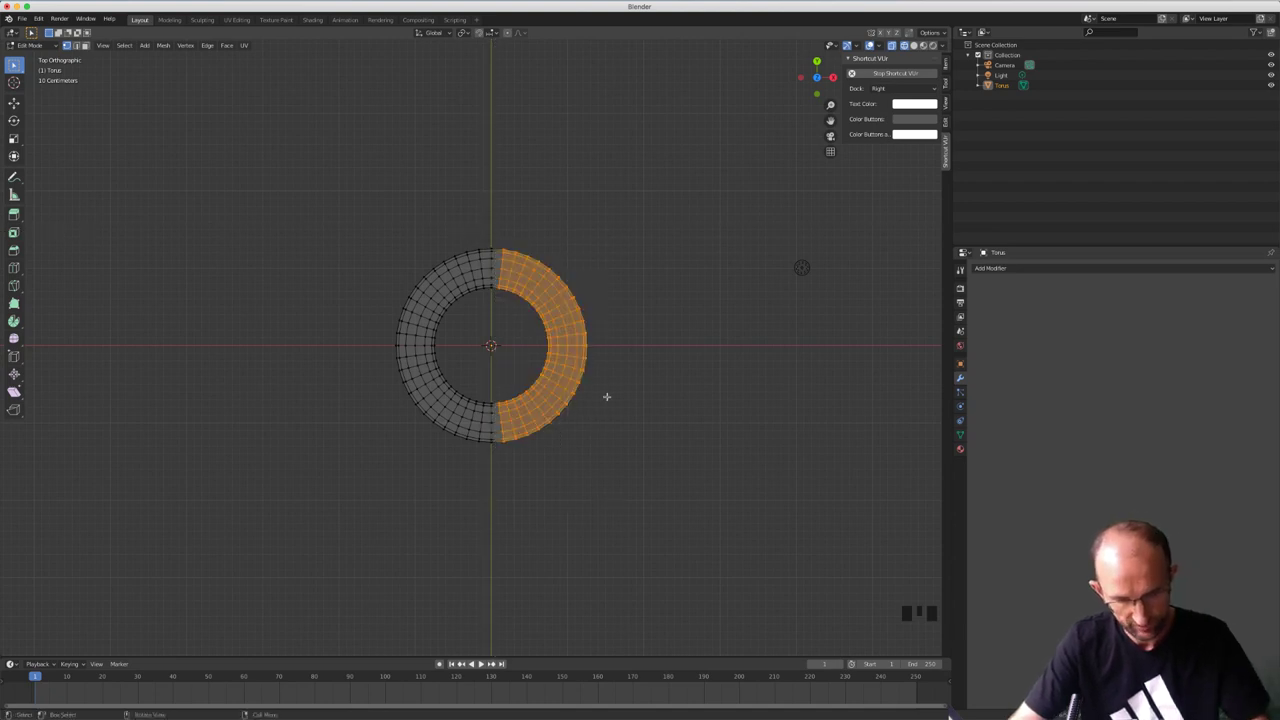
Stretch the torus's right half along X into an oval link and add an Array modifier with Count 2
key("g")
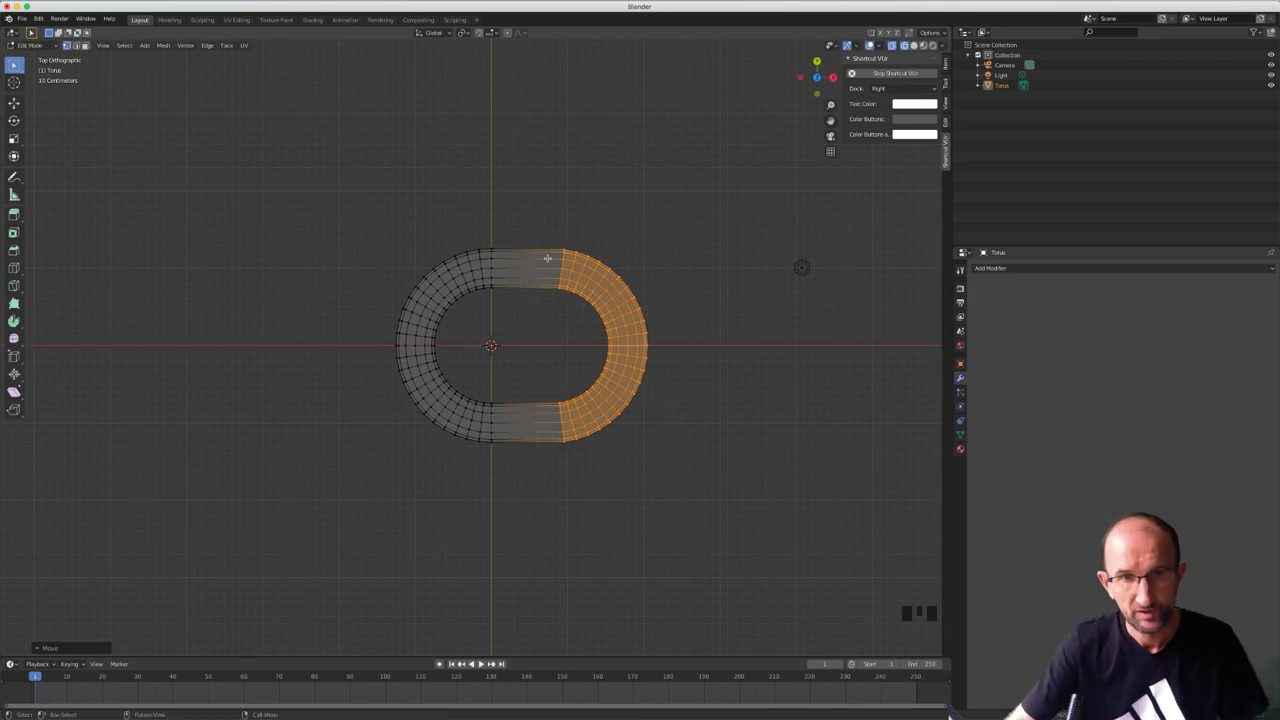
scroll("down", 3)
scroll("down", 3)
left_click_drag(679, 307, 1000, 266)
left_click_drag(1000, 266, 714, 327)
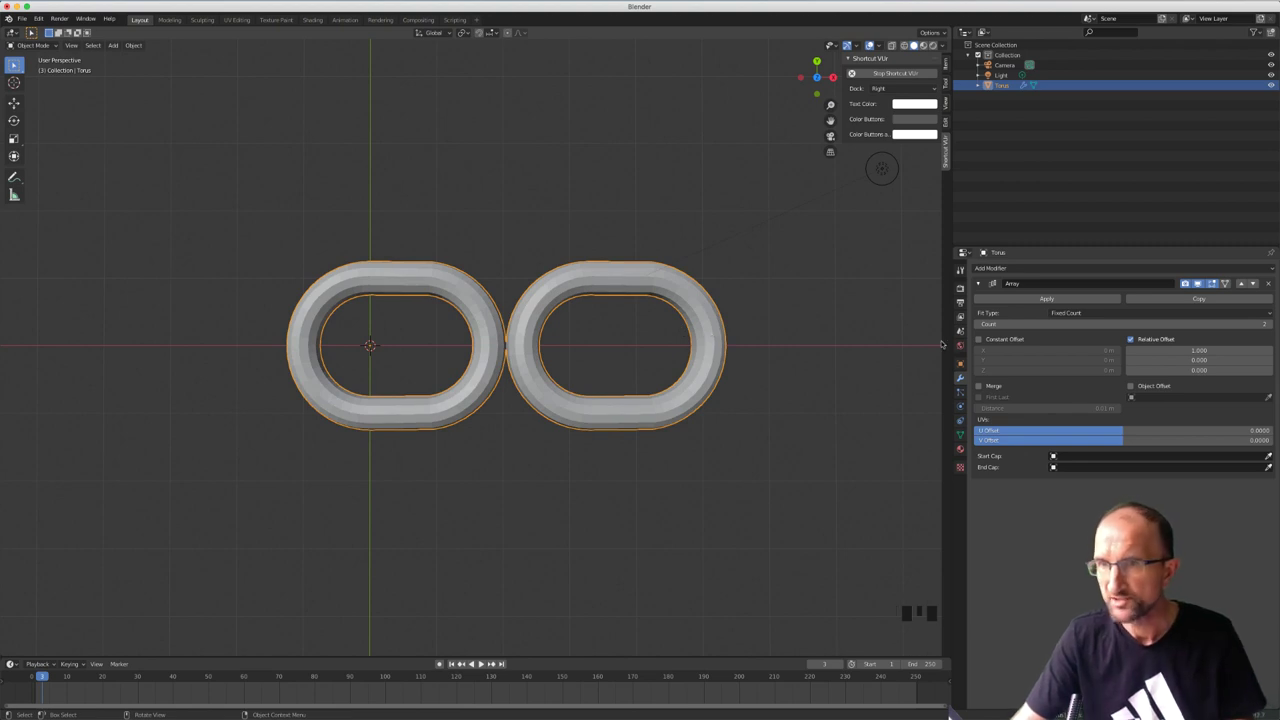
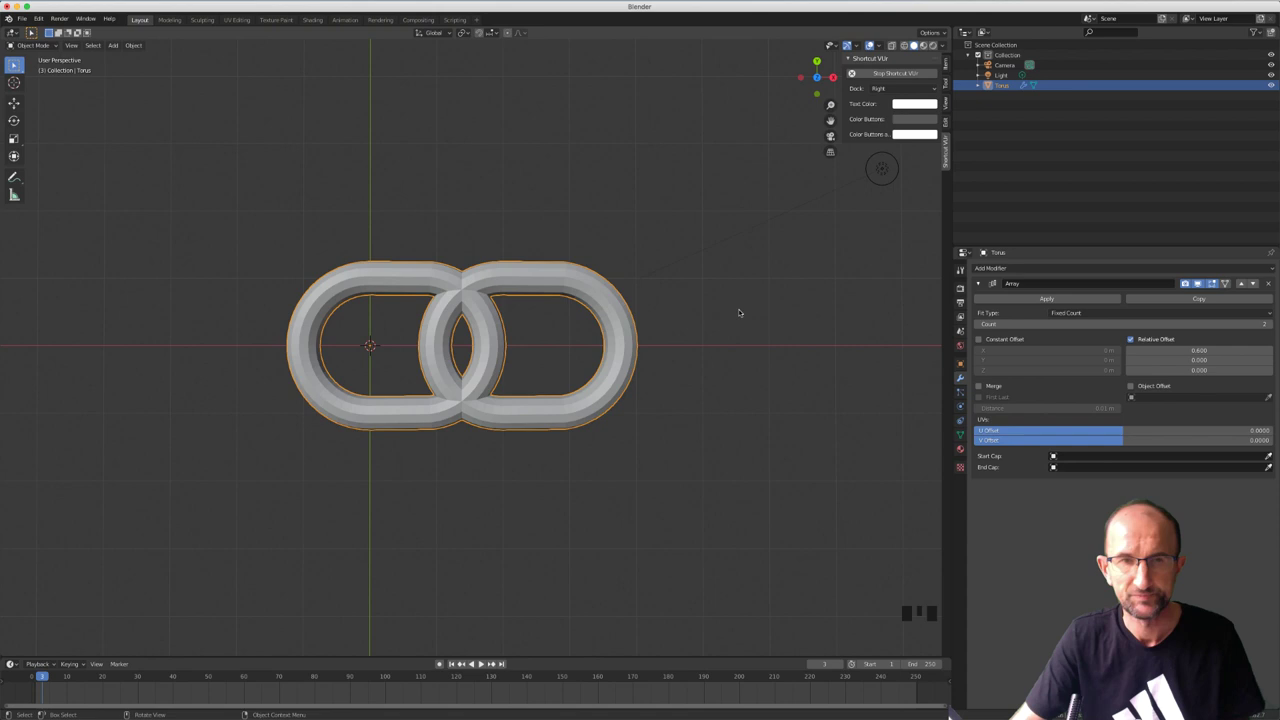
Apply the array and select the whole second link in Edit Mode
left_click_drag(634, 269, 1092, 303)
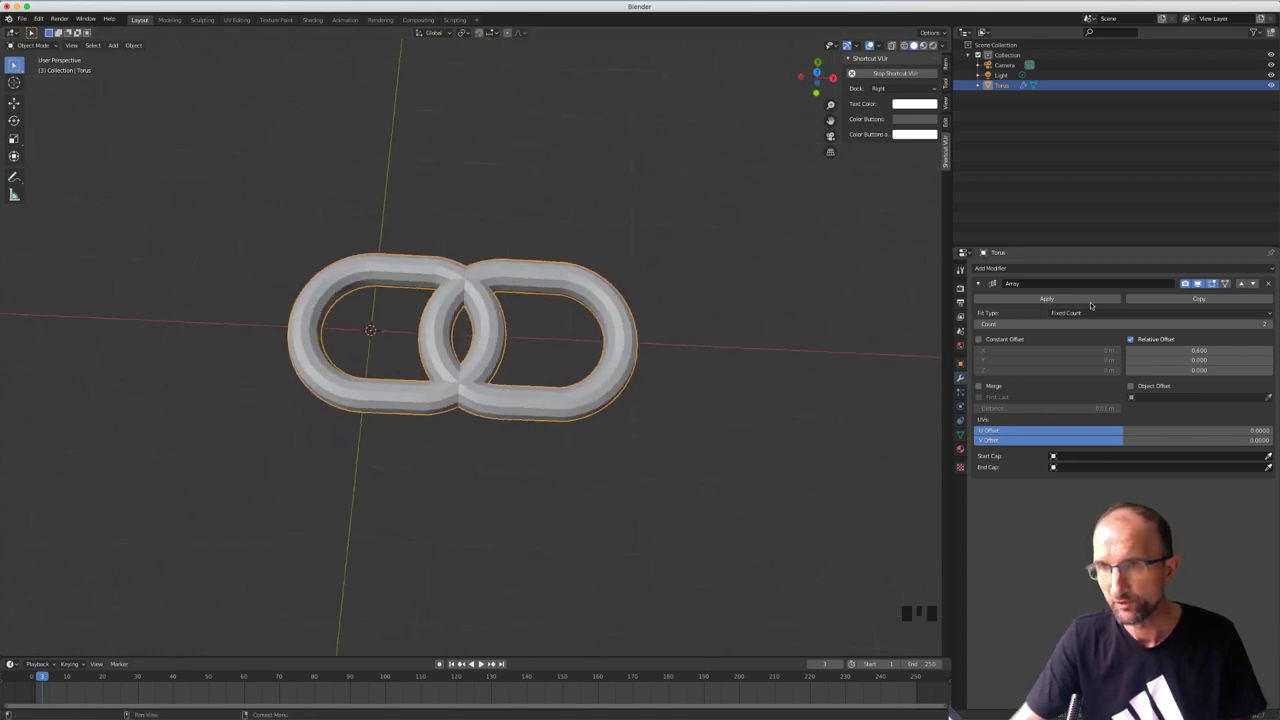
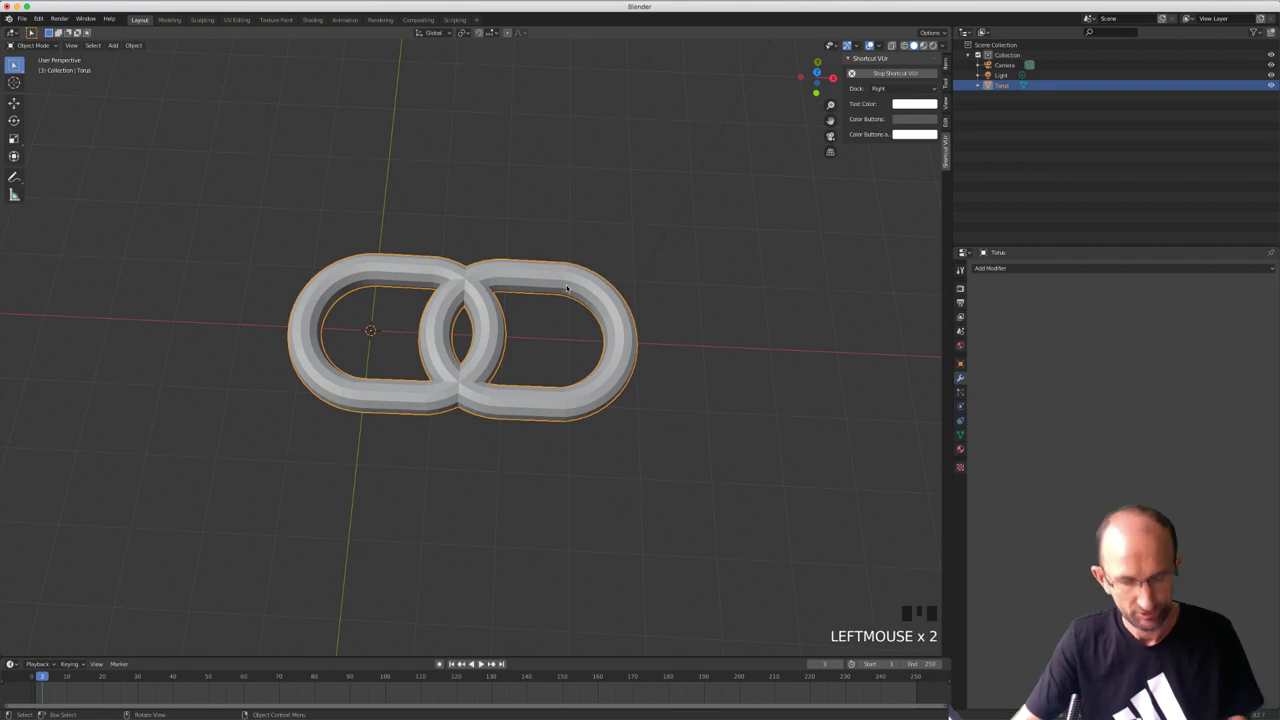
key("Tab")
key("a")
key("l")
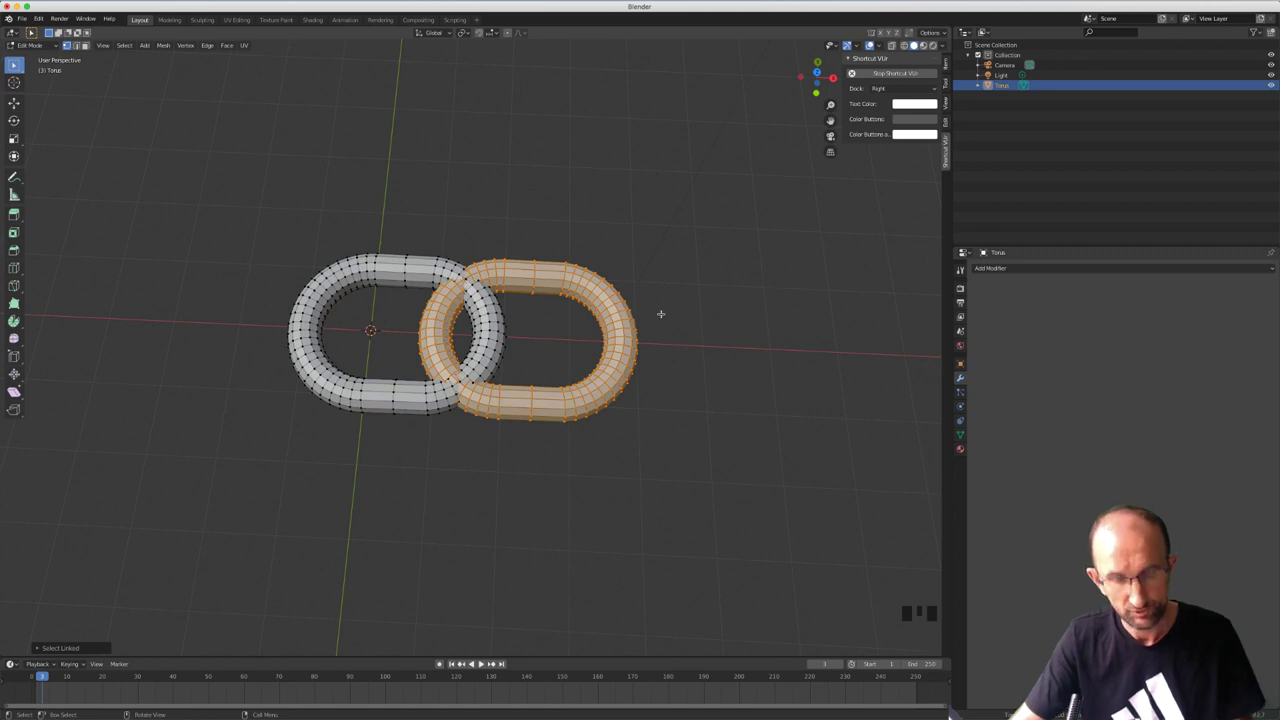
Rotate the second link 90° about X and slide it along X so the two links interlock
key("r")
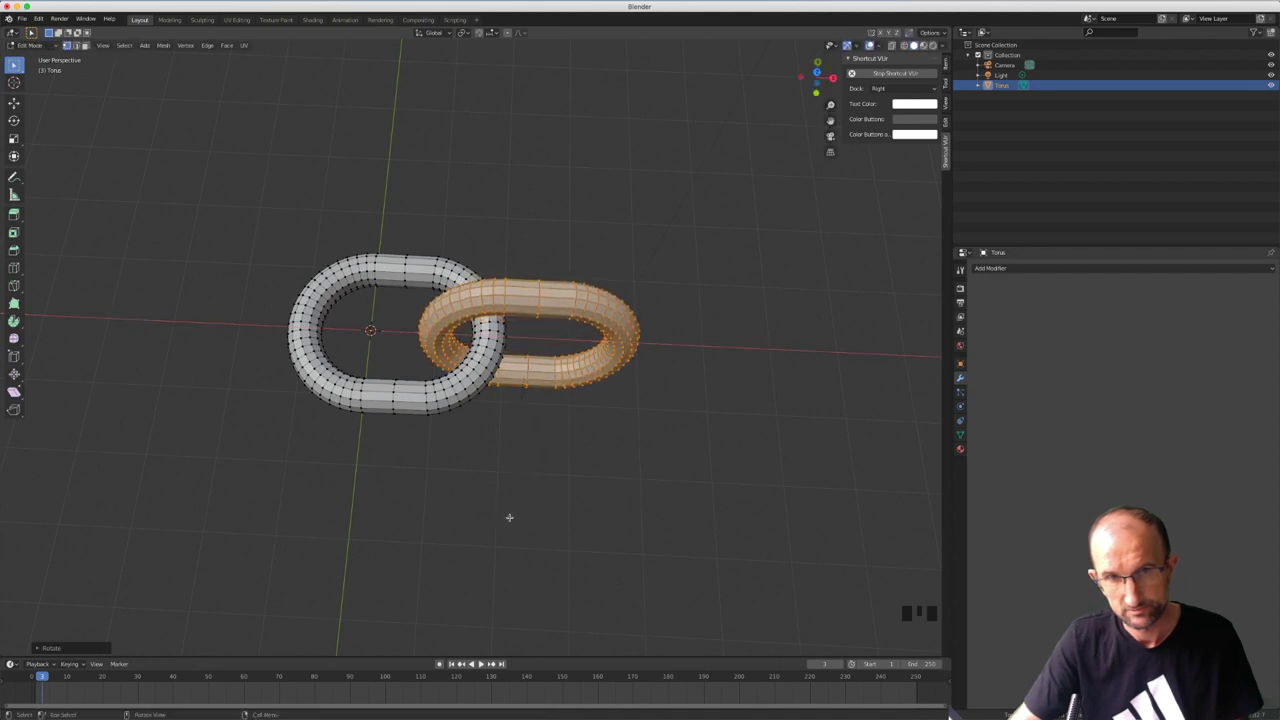
key("g")
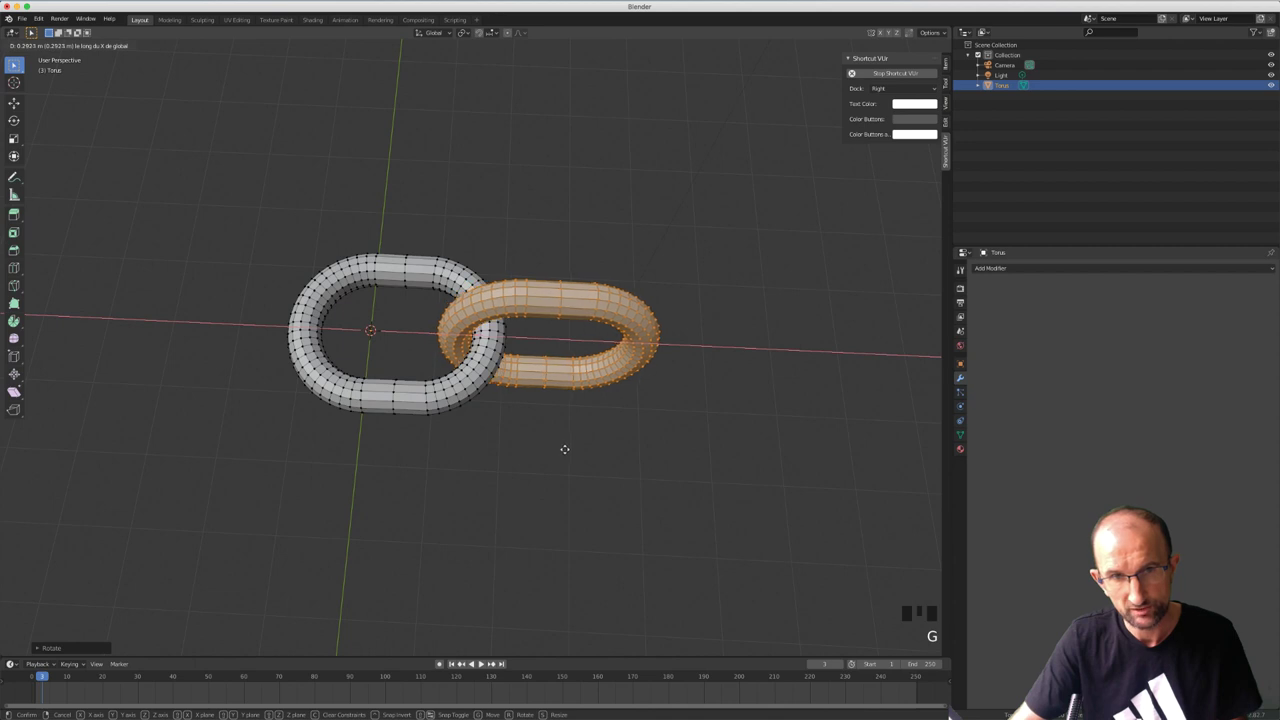
key("Tab")
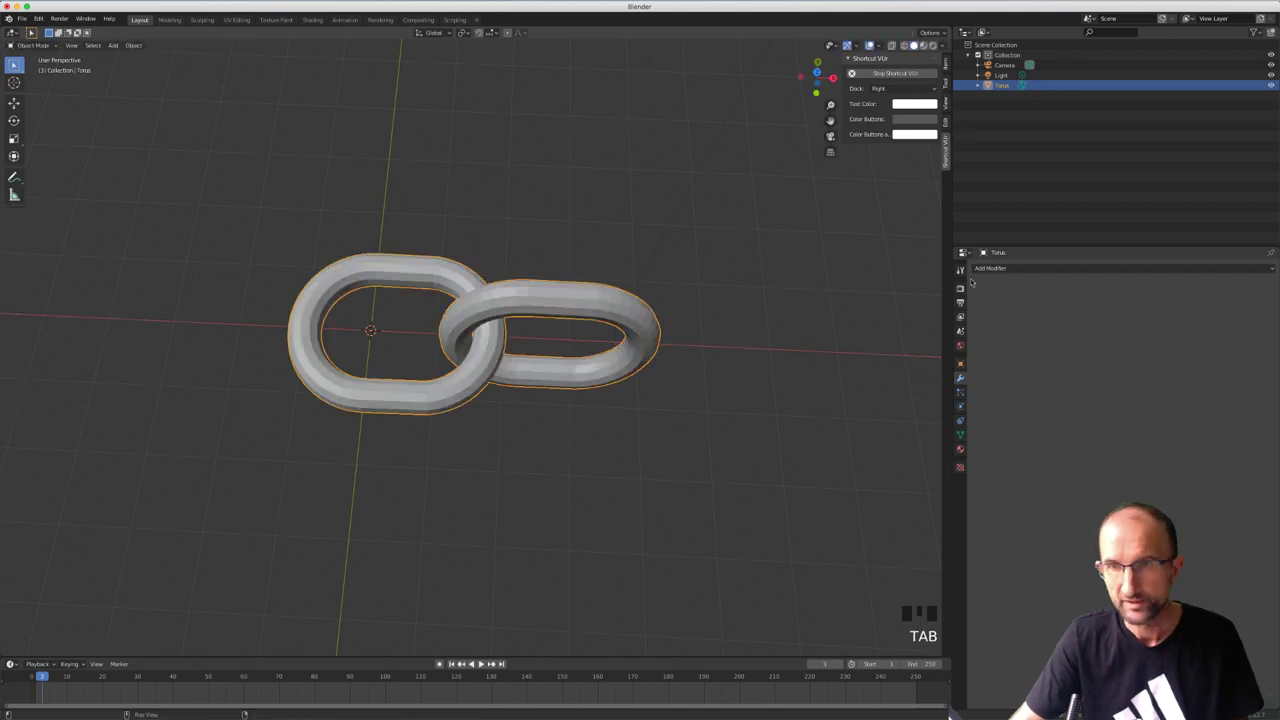
Add an Array modifier on the pair and lower Relative Offset X to about 0.85 for even overlap
left_click(496, 363)
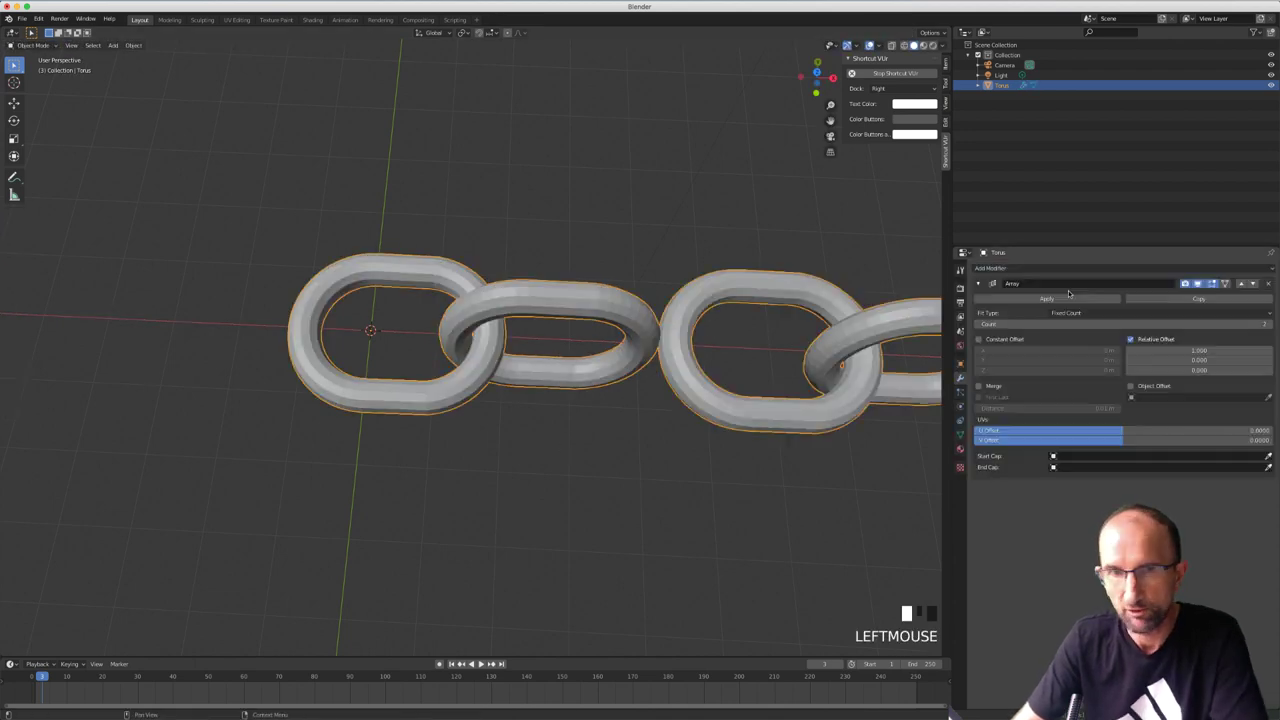
scroll("down", 3)
left_click_drag(478, 330, 478, 328)
scroll("up", 3)
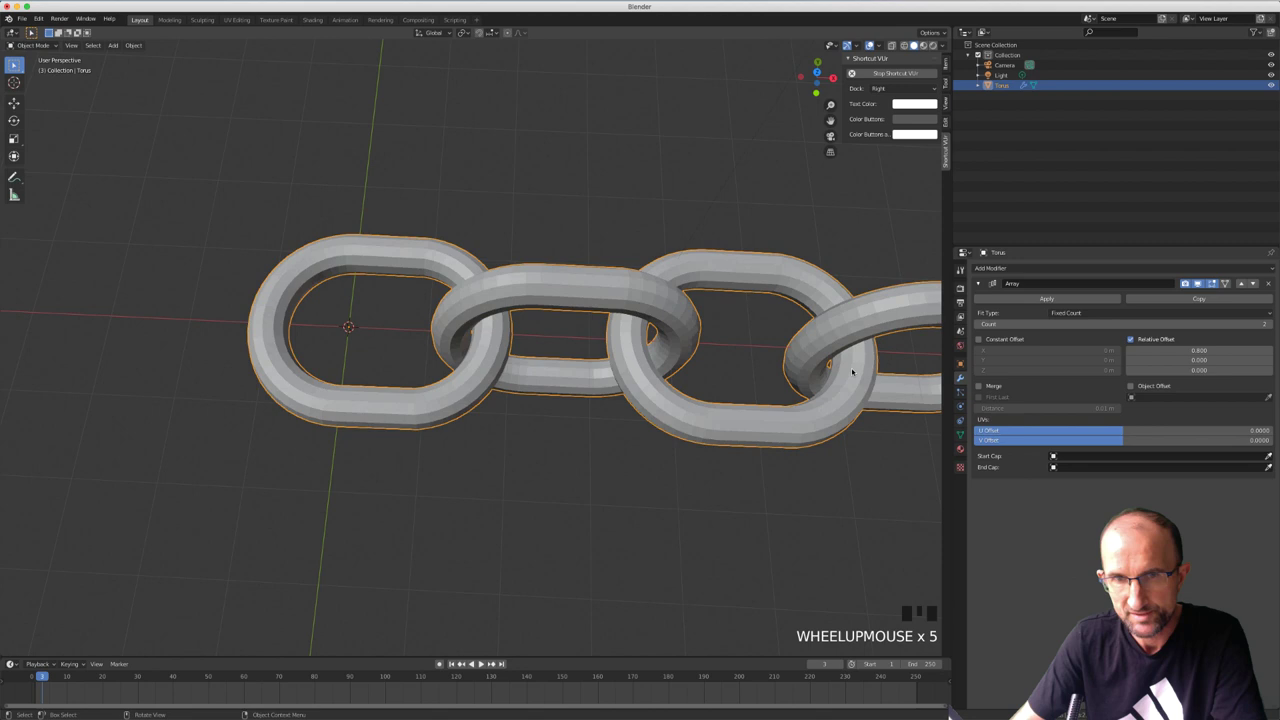
left_click_drag(448, 363, 236, 341)
left_click(236, 341)
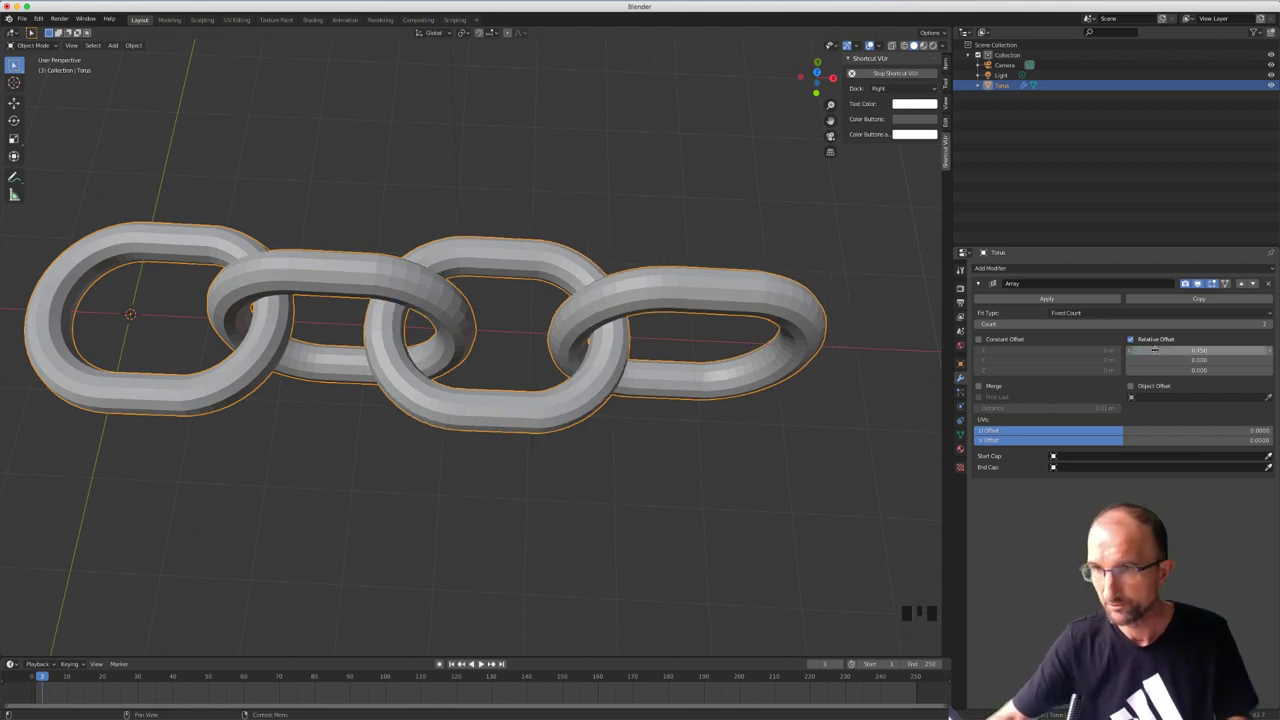
left_click(233, 344)
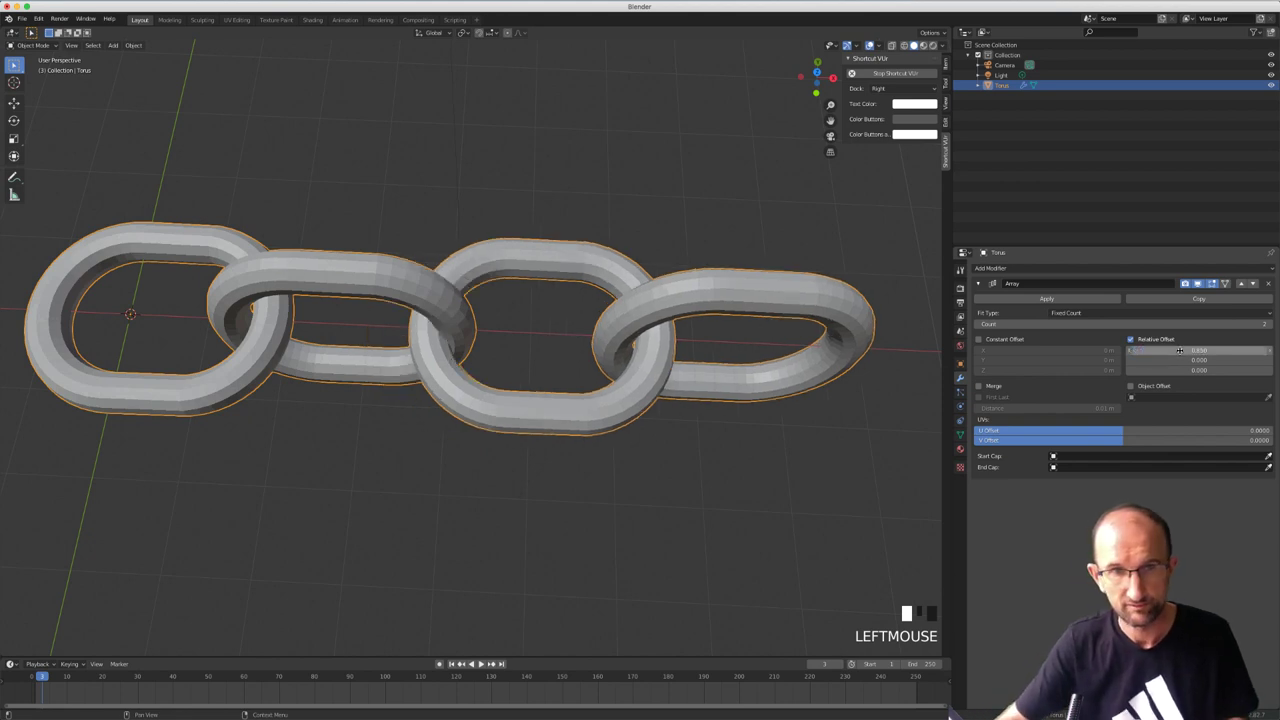
Raise the Array Count to 6 so the interlocked pair forms a long chain
scroll("down", 3)
left_click_drag(353, 315, 766, 372)
scroll("down", 3)
scroll("up", 3)
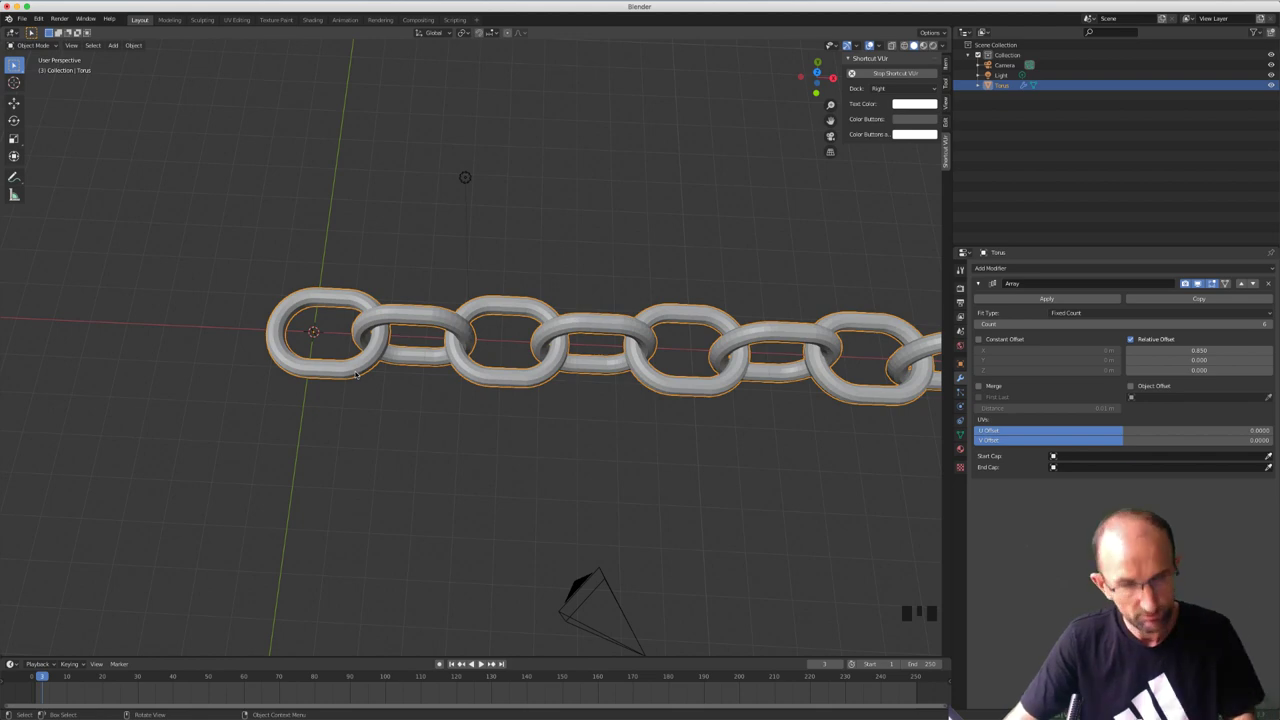
Scale all the link geometry down in Edit Mode to make the links smaller
key("Tab")
key("a")
key("a")
key("s")
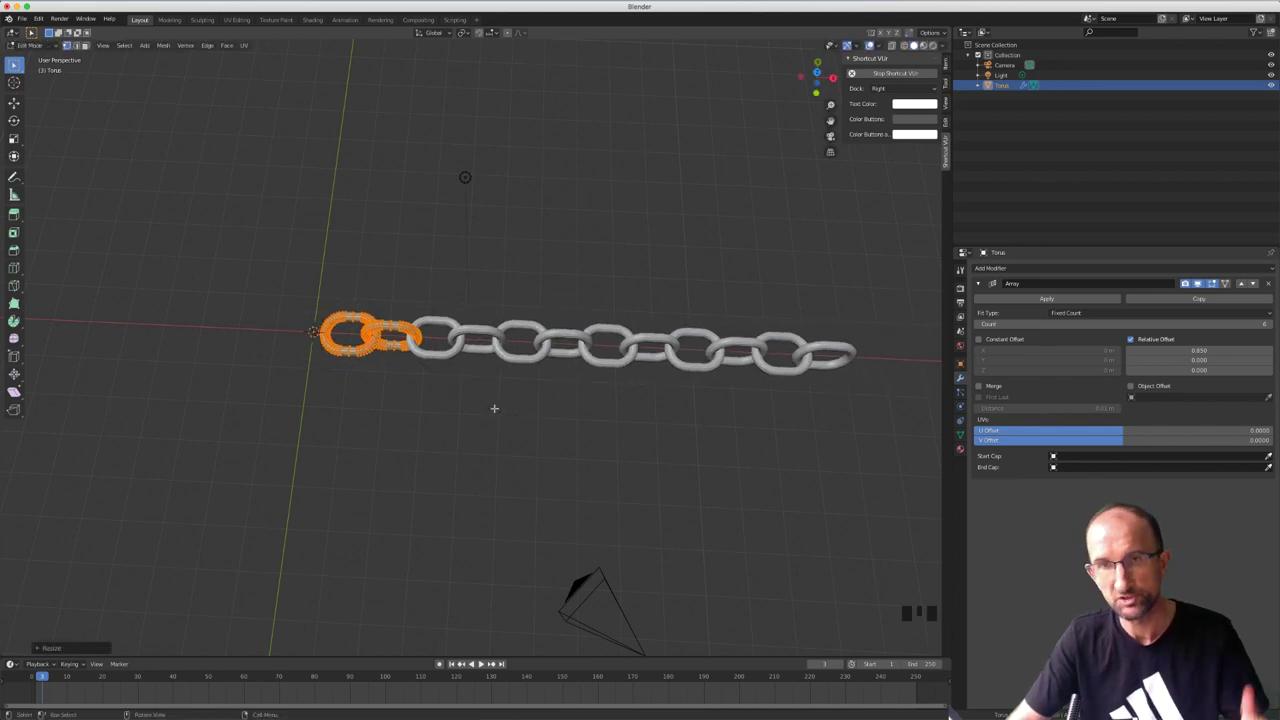
key("Tab")
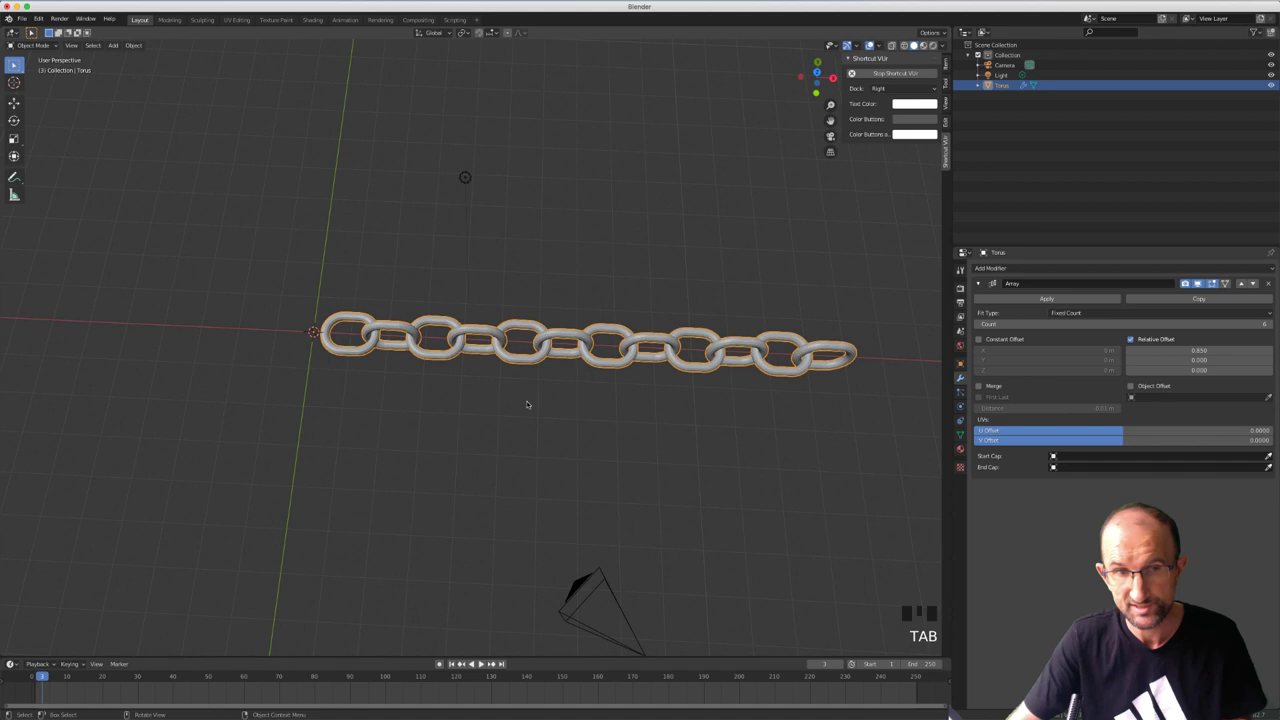
Increase the Array Count to ten link pairs and add a Plain Axes Empty at the origin
left_click_drag(630, 408, 264, 318)
left_click(264, 318)
scroll("down", 3)
left_click_drag(498, 334, 353, 338)
key("shift+a")
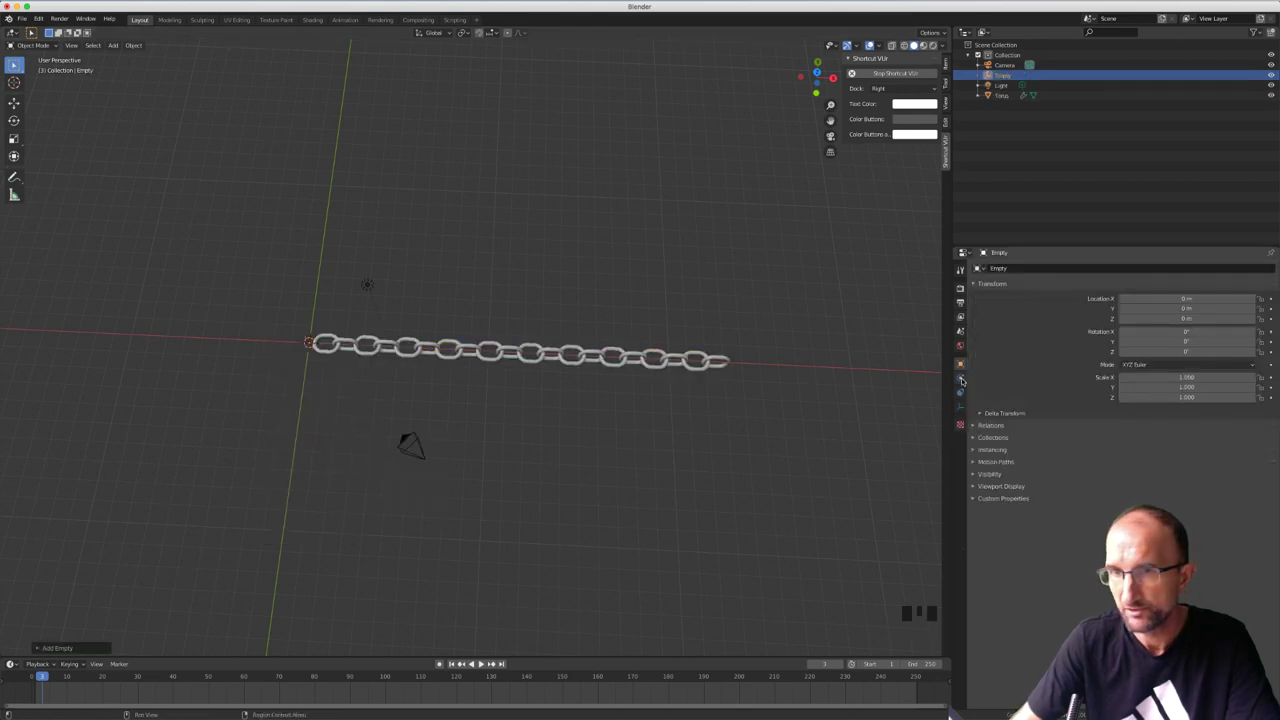
On the Torus's Array modifier, enable Object Offset and set the Empty as the offset object
left_click(330, 350)
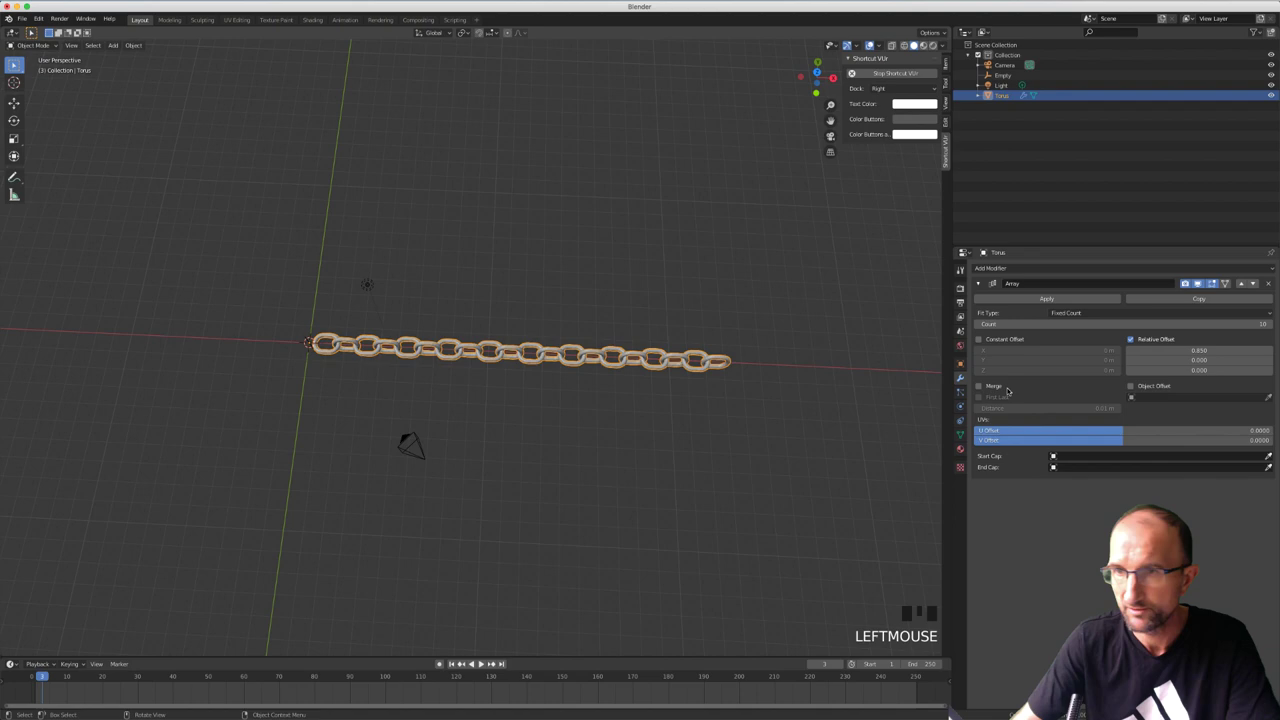
key("KP_1")
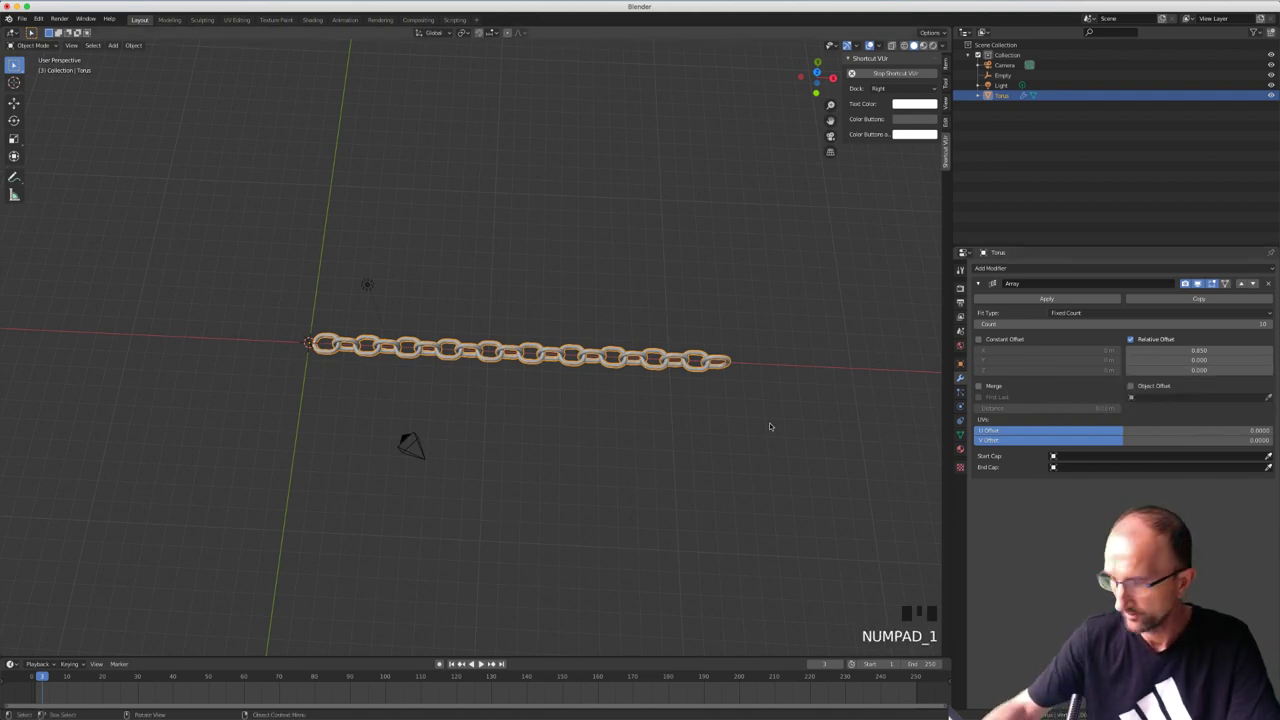
key("KP_1")
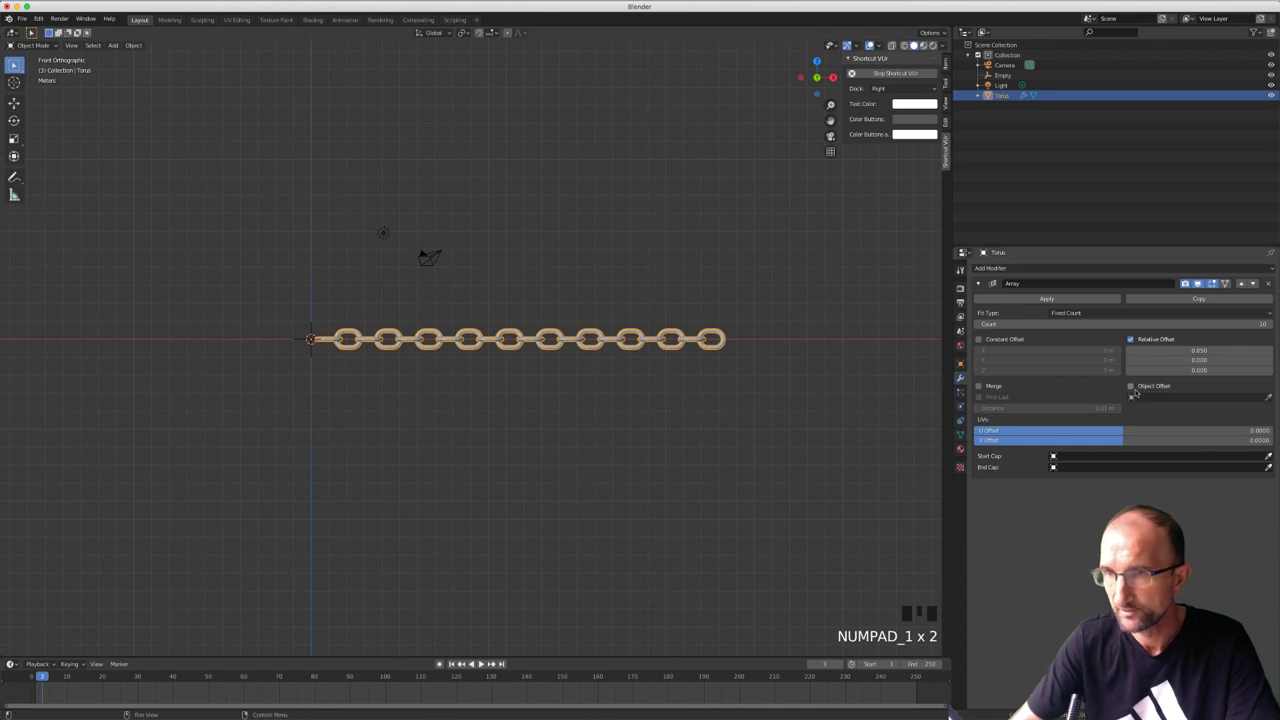
left_click(1136, 386)
left_click_drag(374, 327, 322, 321)
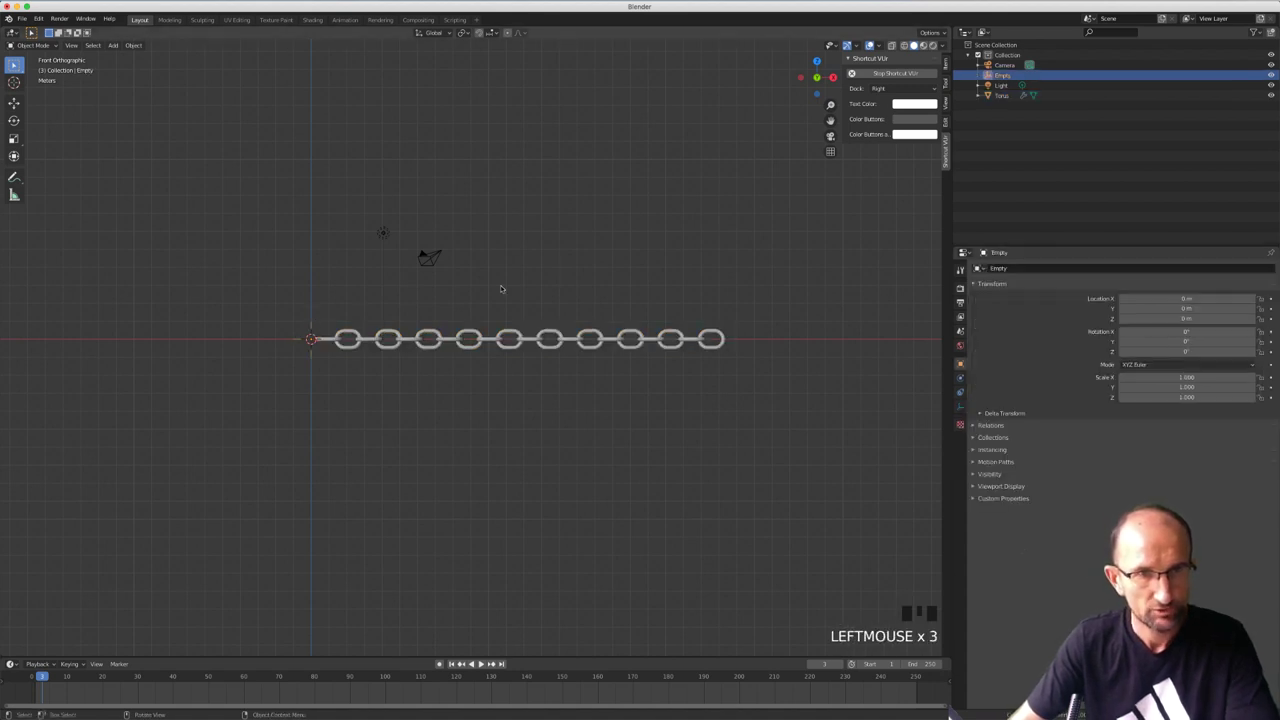
Rotate the Empty about Y to curl the chain into a hook-like arc and inspect it
key("r")
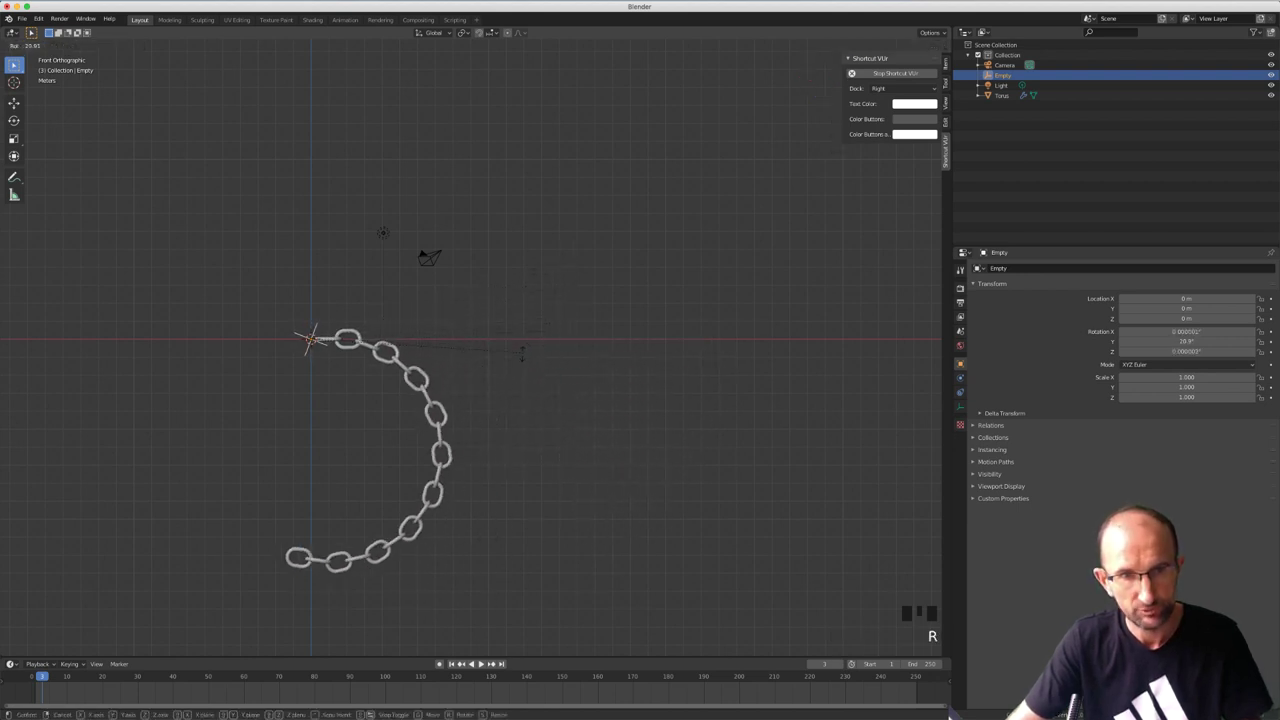
scroll("up", 3)
scroll("down", 3)
left_click_drag(377, 412, 540, 315)
scroll("up", 3)
scroll("down", 3)
scroll("down", 3)
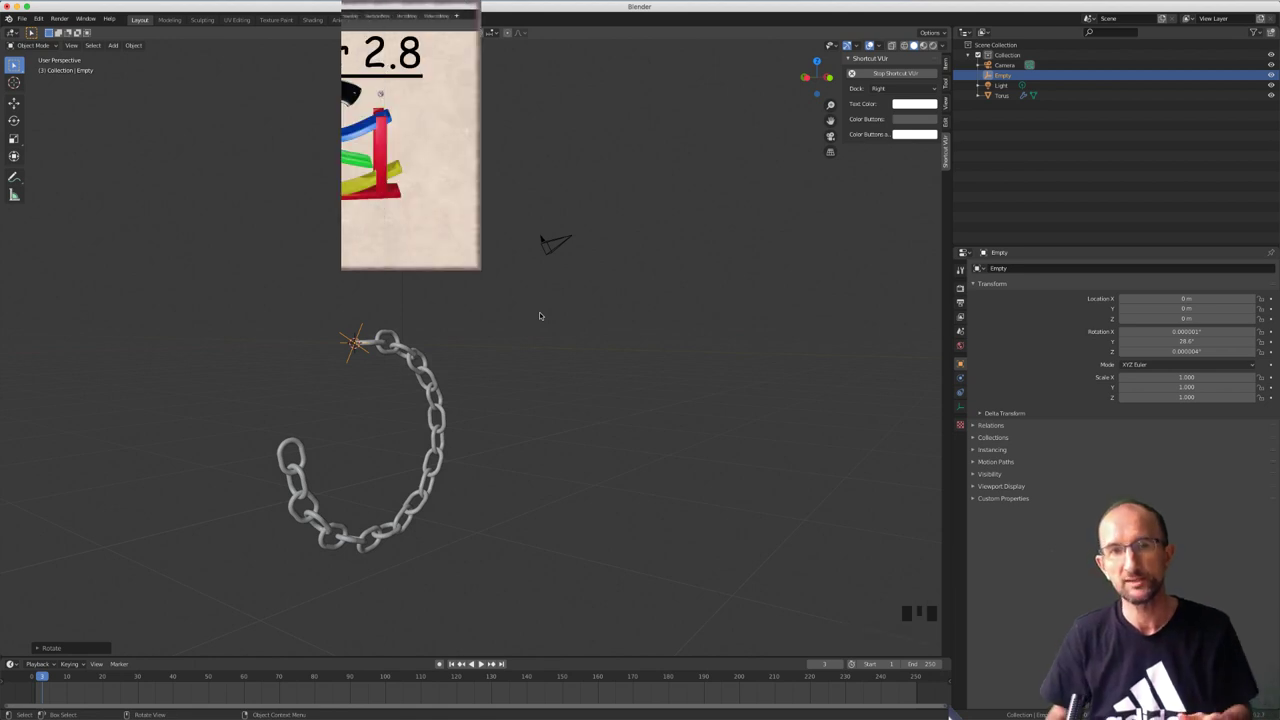